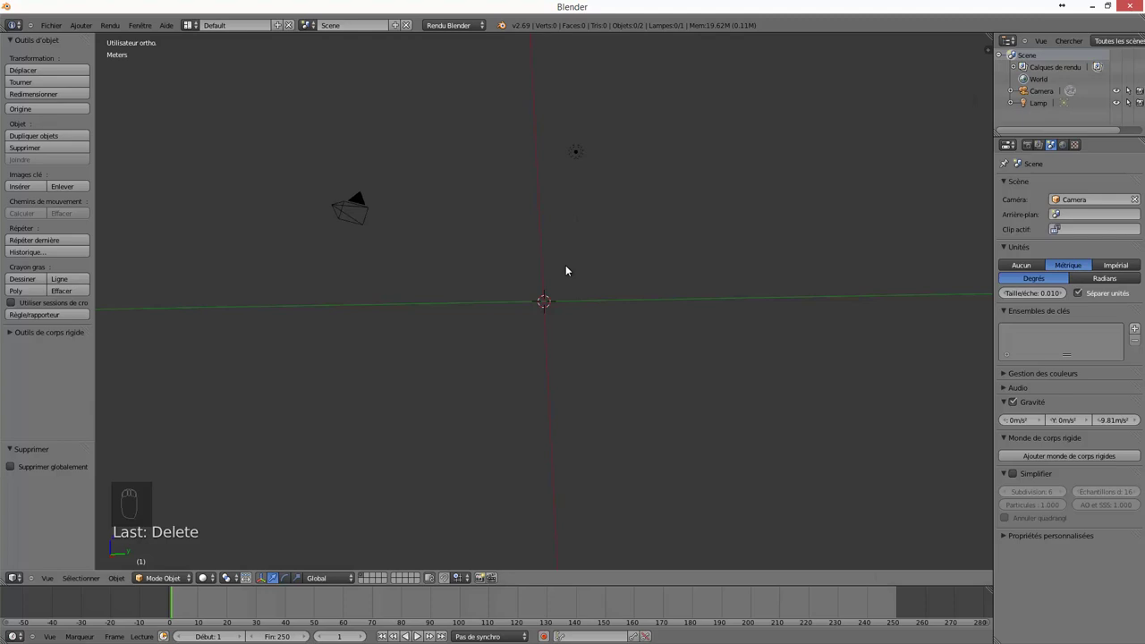
Frame the empty scene in front orthographic view, zoomed and recentred on the origin
key(KP_1)
key(KP_3)
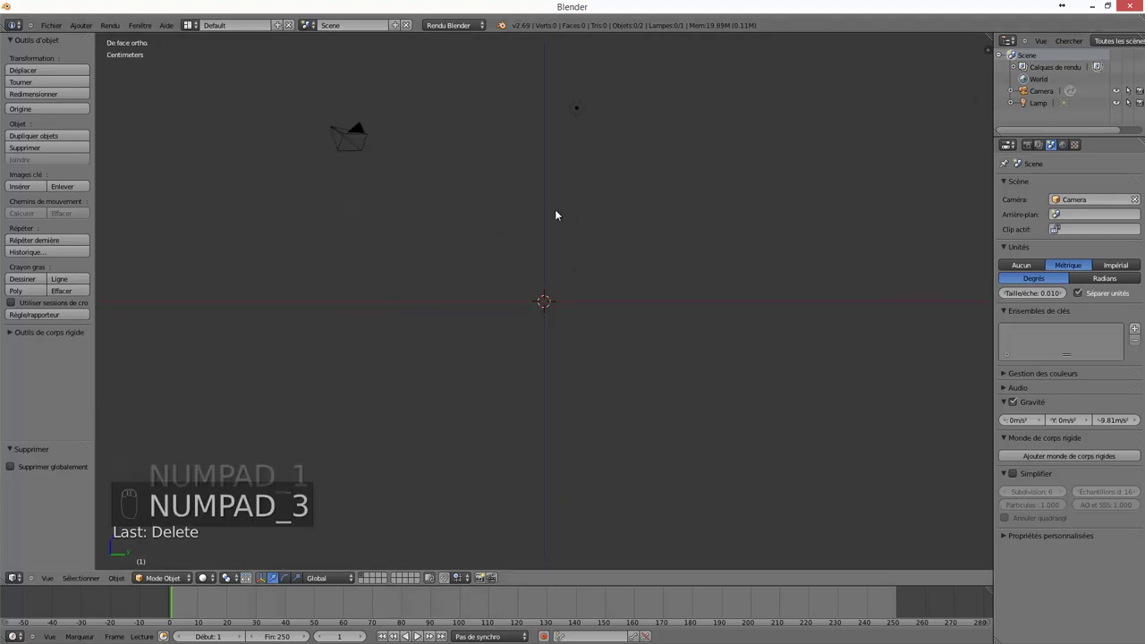
key(KP_1)
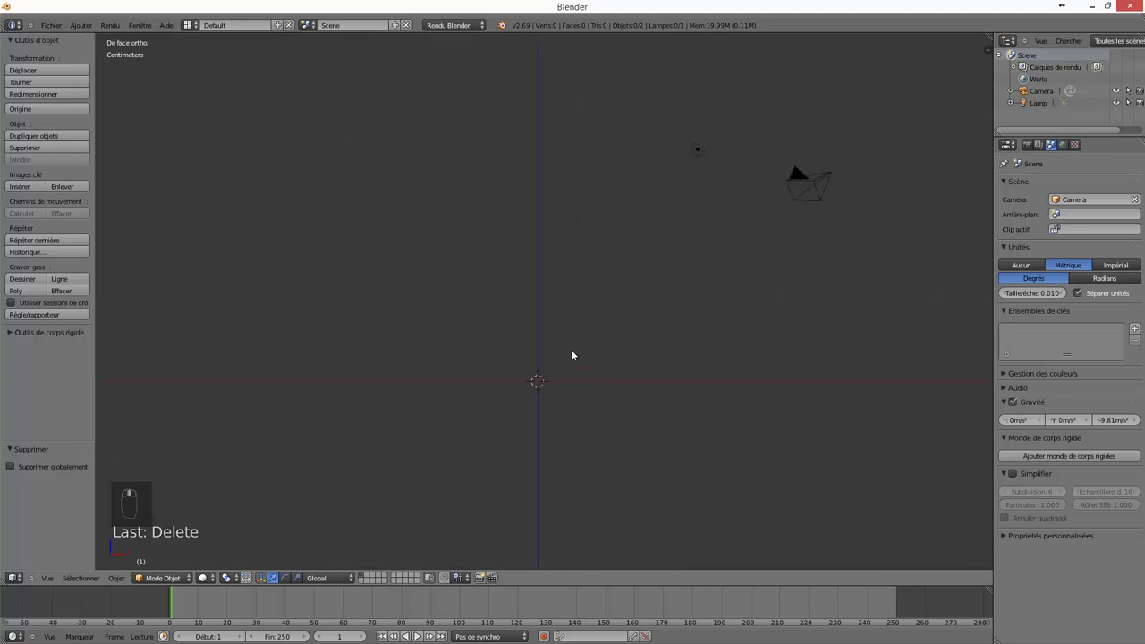
drag(433, 356, 431, 357)
Add a Bézier curve at the origin and inspect it from the front and above
key(shift+a)
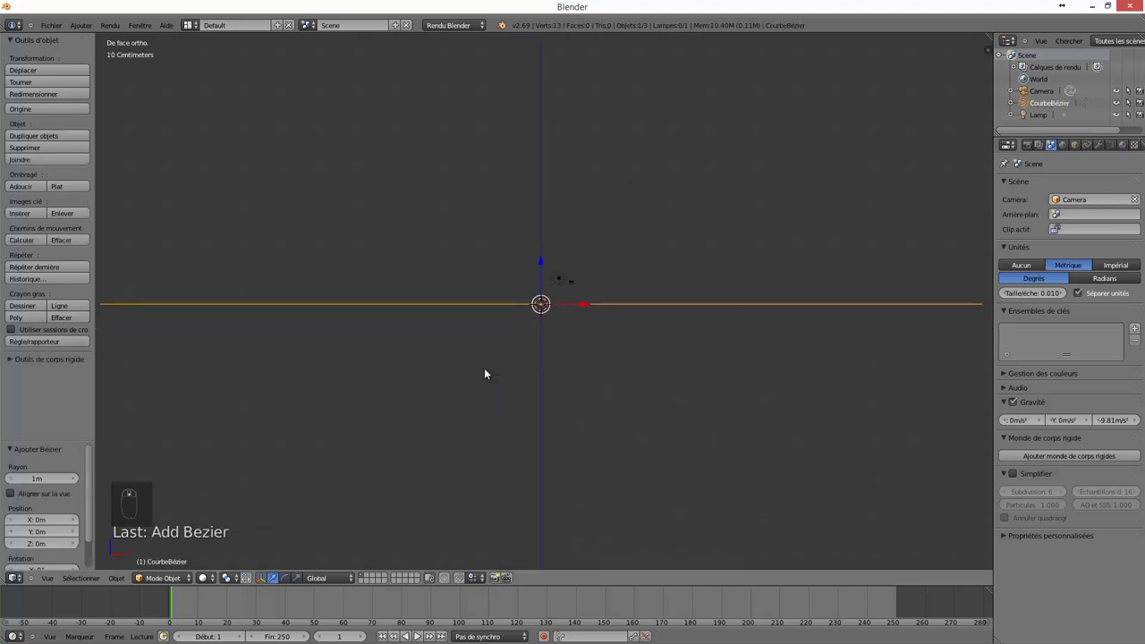
drag(487, 369, 464, 302)
drag(463, 302, 484, 260)
drag(485, 260, 474, 337)
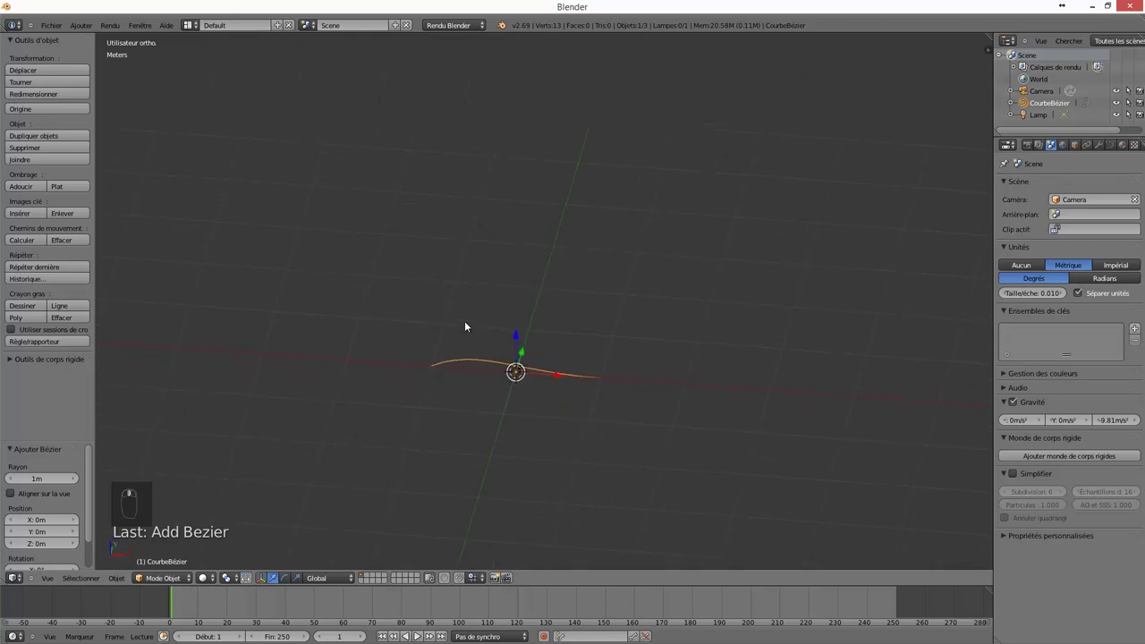
drag(467, 329, 466, 305)
key(KP_1)
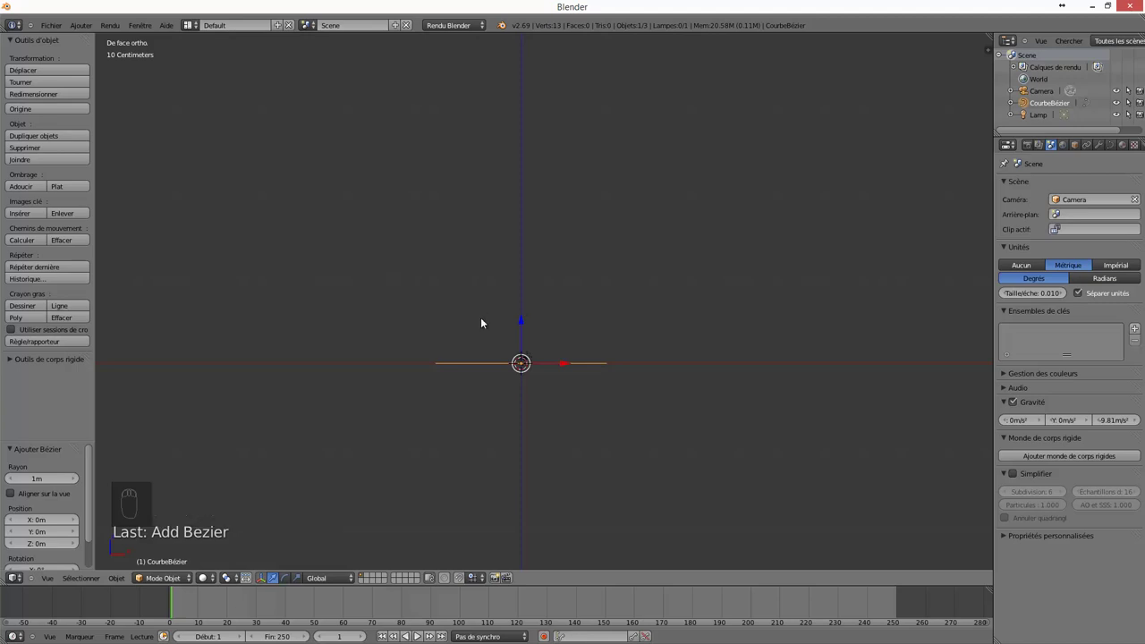
key(KP_7)
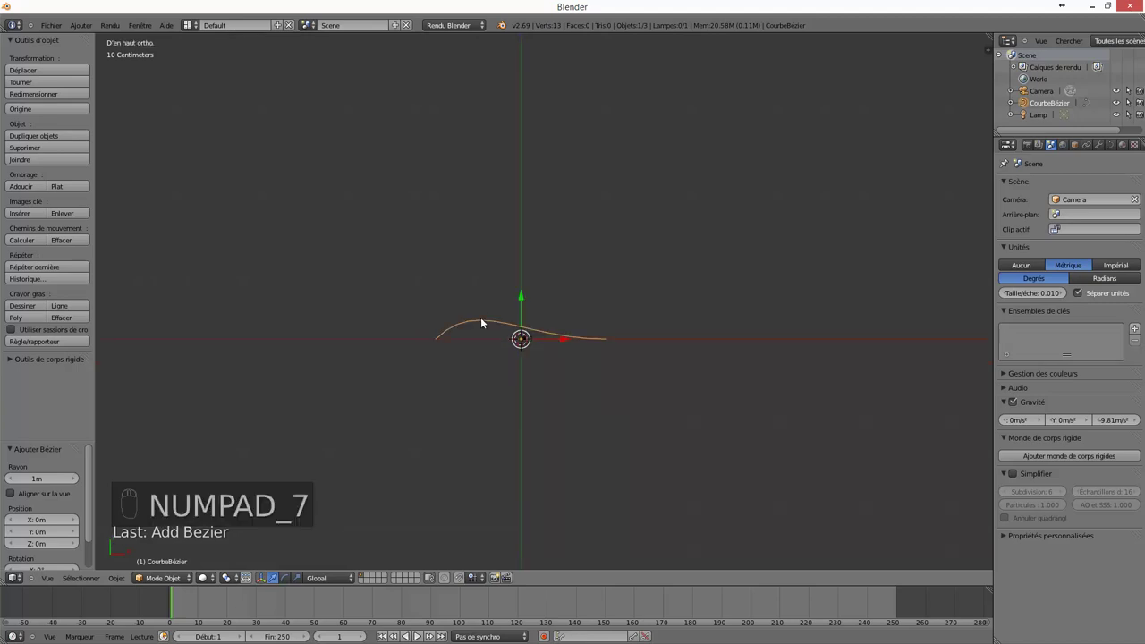
key(KP_1)
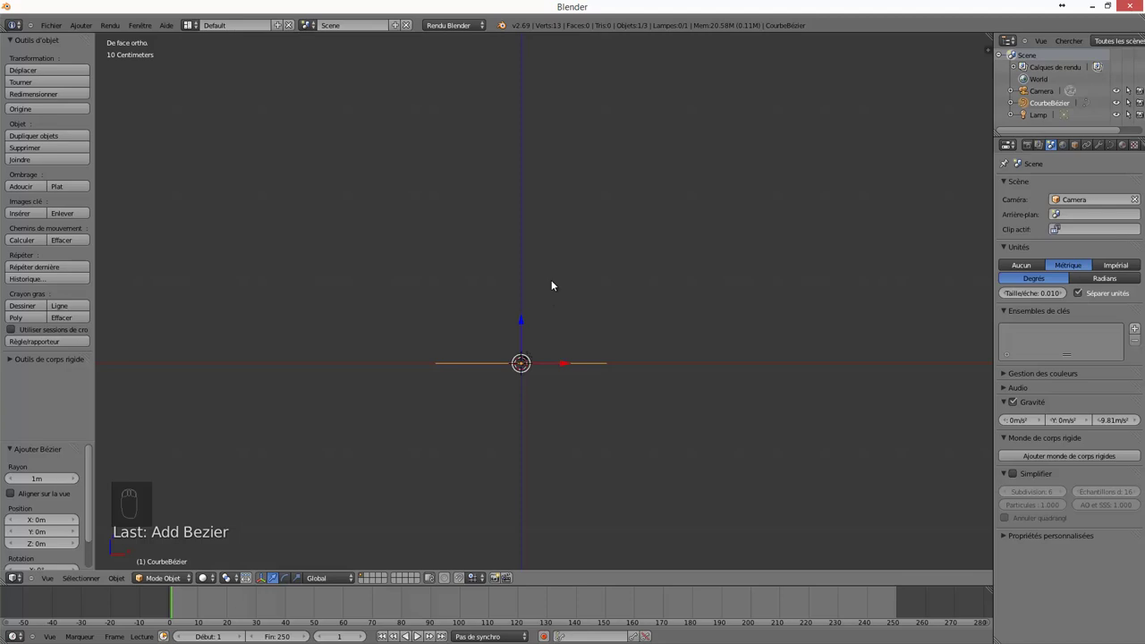
Rotate the curve 90° about X so its profile stands upright in the front view
drag(569, 246, 541, 285)
key(r)
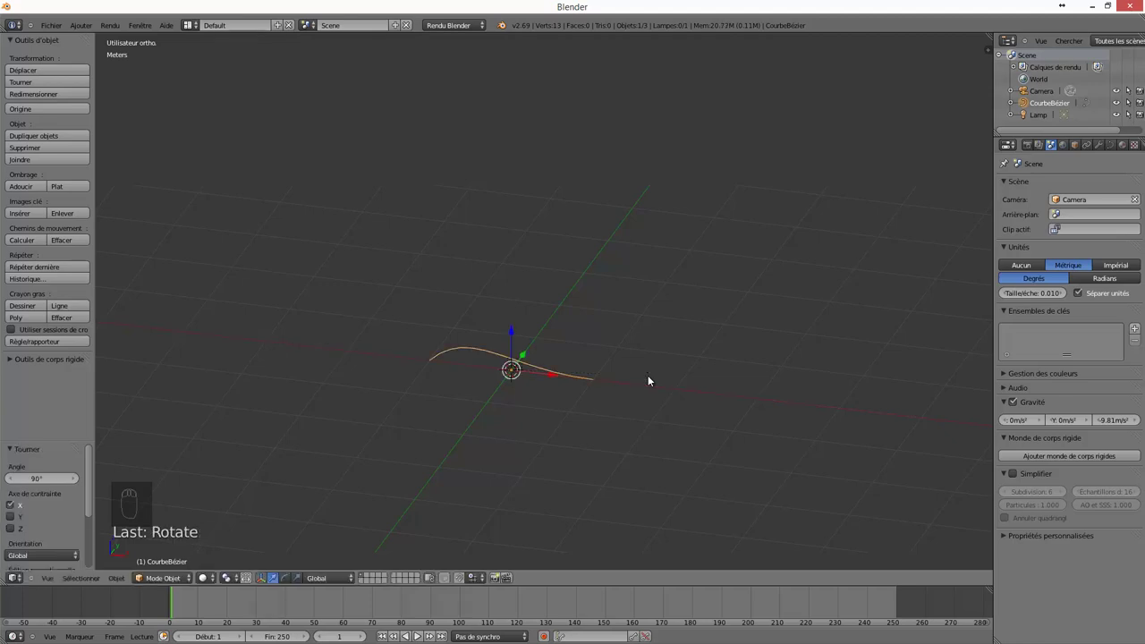
drag(651, 380, 624, 346)
Add a Screw (Visser) modifier revolving the profile 360° around Z, then enter Edit Mode
key(KP_1)
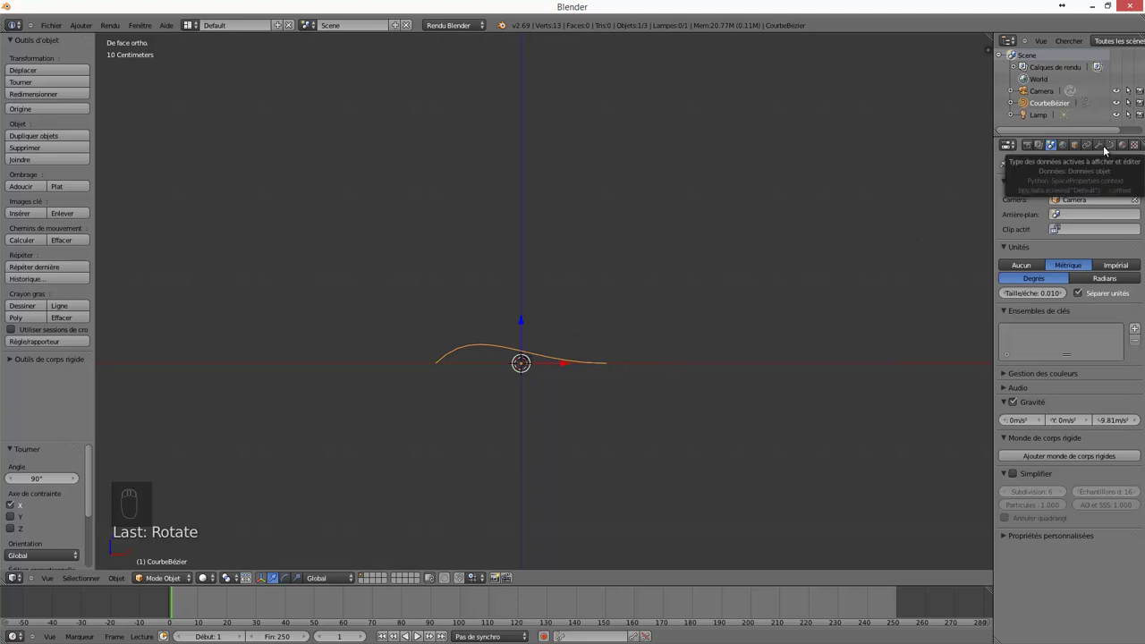
drag(1109, 149, 925, 284)
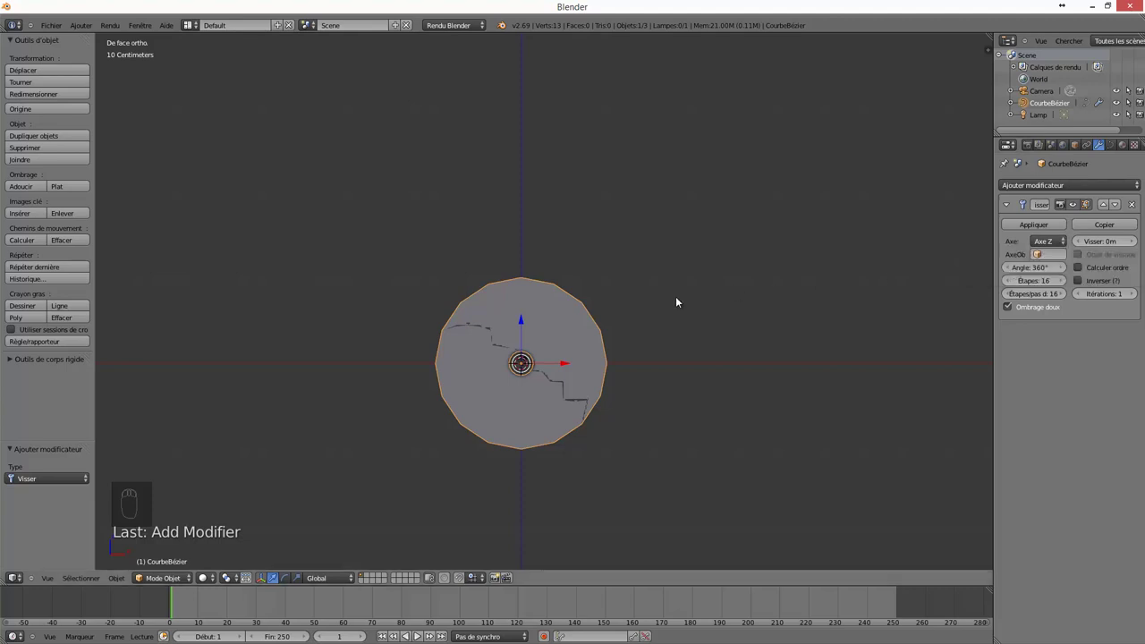
key(Tab)
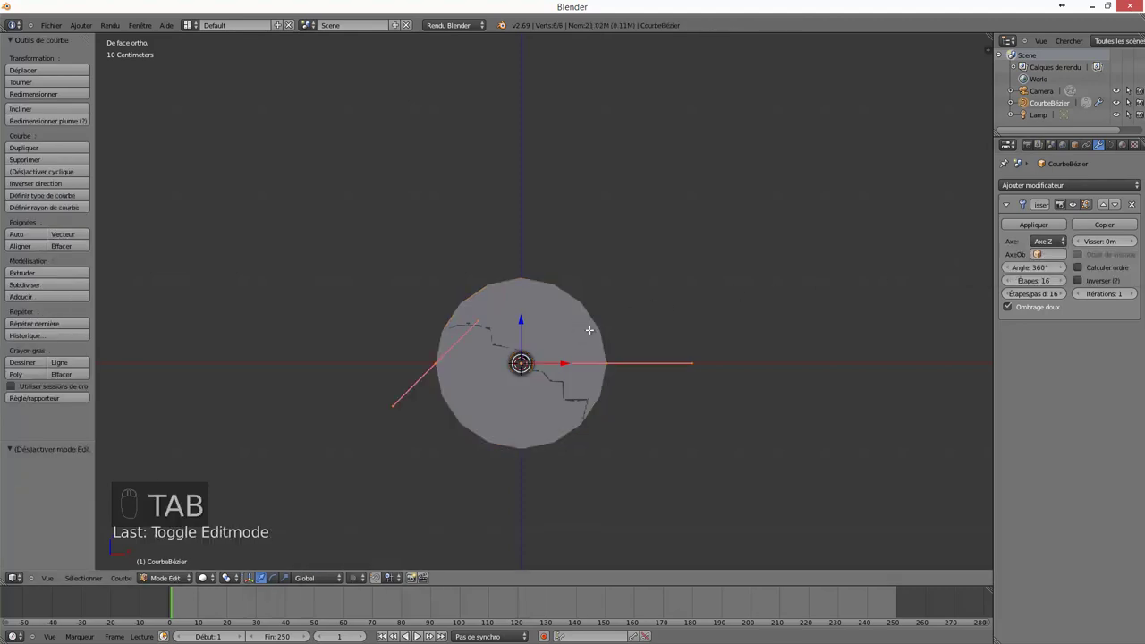
Move the profile's left end point higher above the origin so the revolve forms a thick ring
key(Tab)
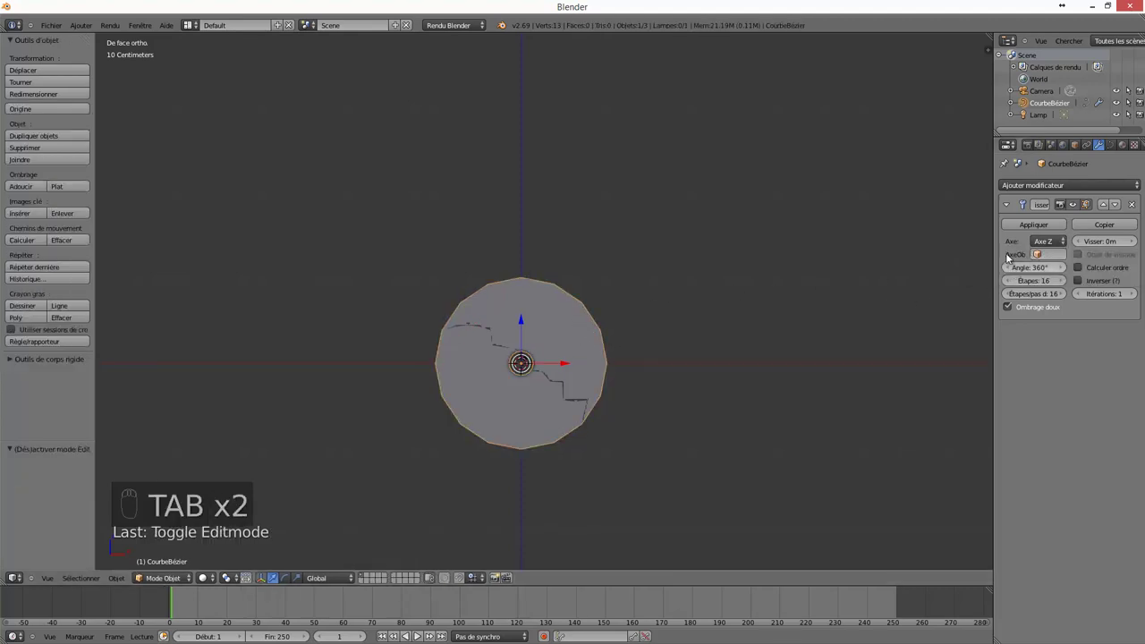
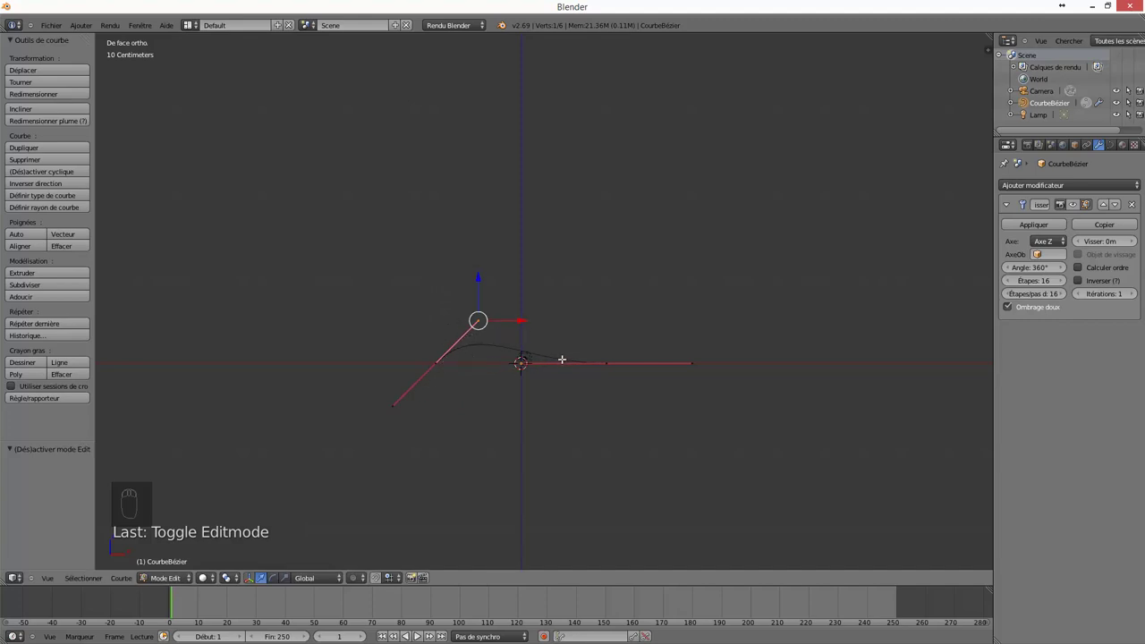
drag(608, 359, 555, 267)
key(g)
click(555, 267)
click(410, 206)
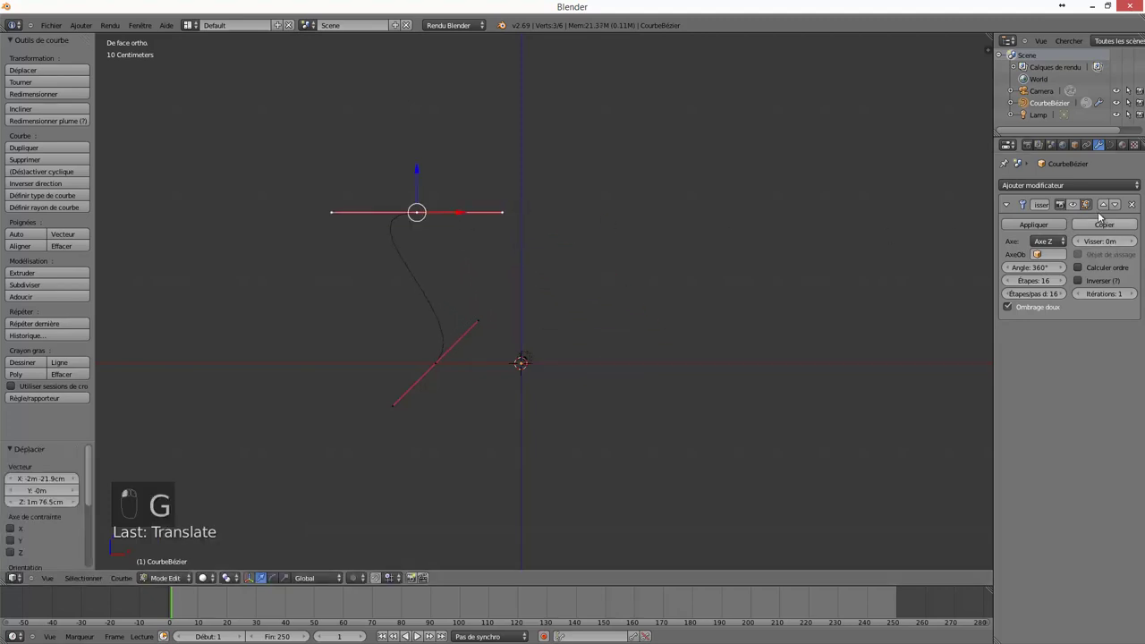
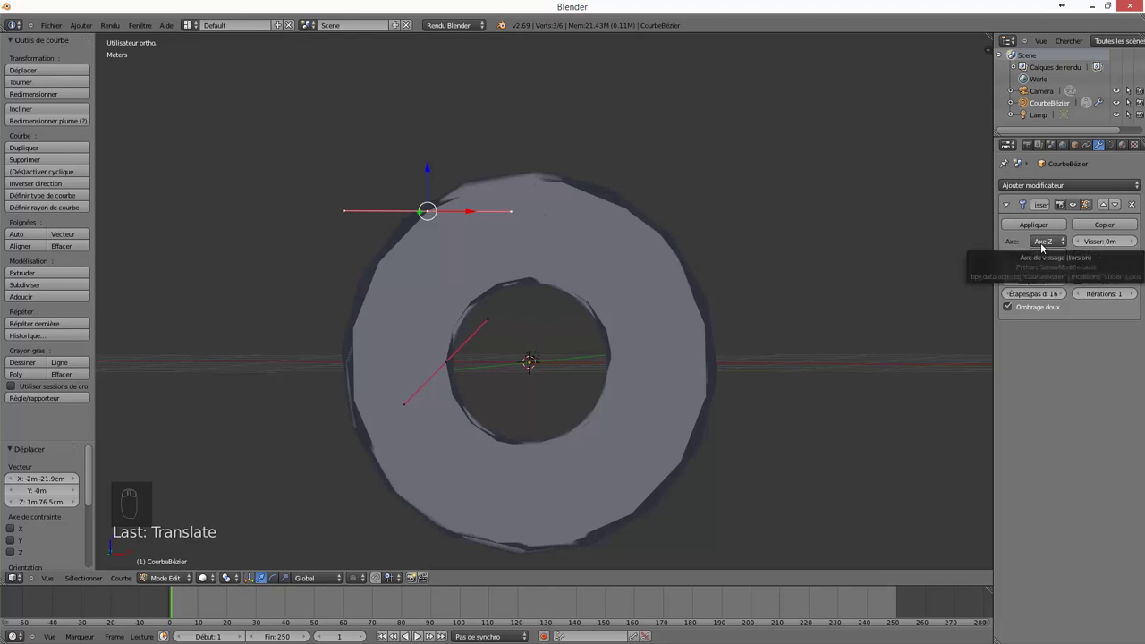
Switch the Screw modifier axis to Y, turning the ring into a bell-like cup, and check it from several angles
drag(508, 325, 120, 547)
drag(1046, 248, 1049, 220)
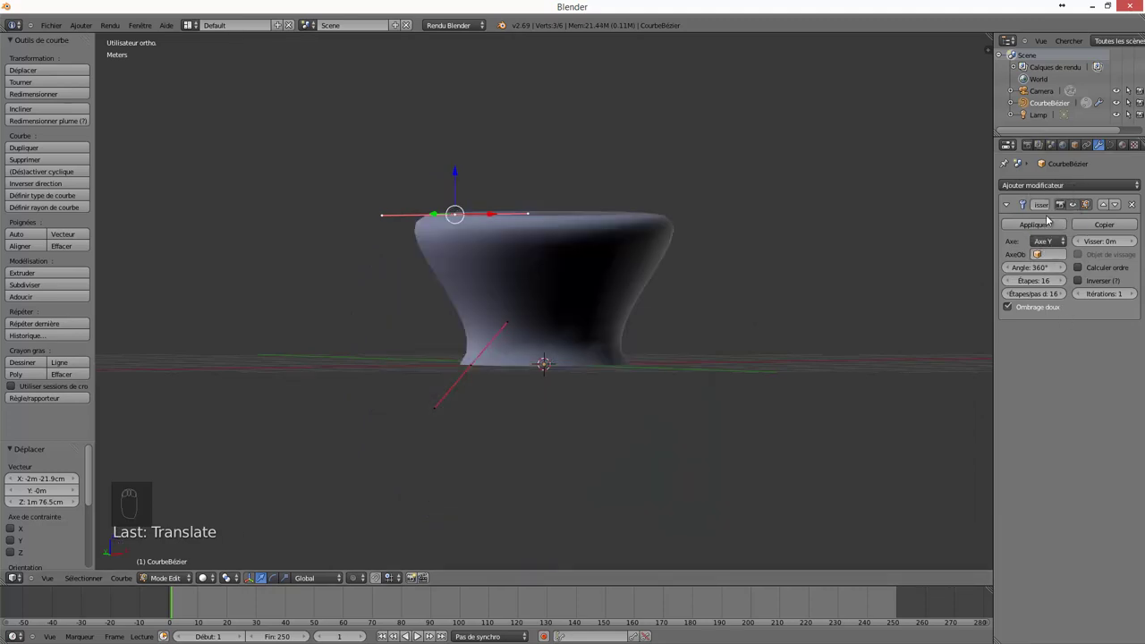
drag(728, 261, 109, 460)
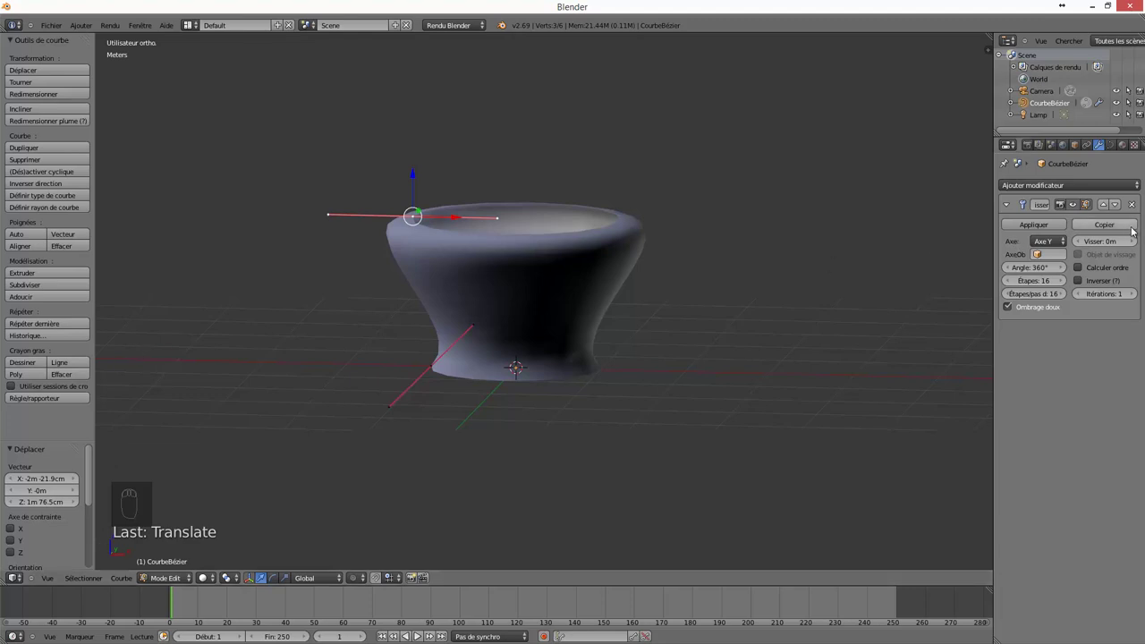
drag(660, 293, 898, 282)
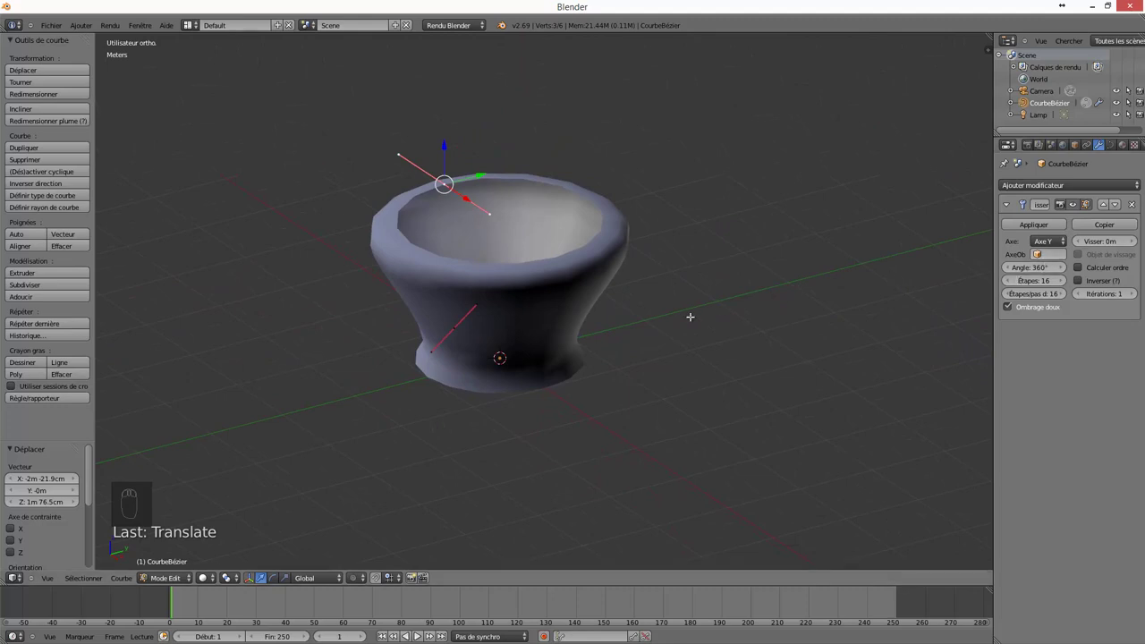
drag(688, 309, 765, 290)
key(KP_1)
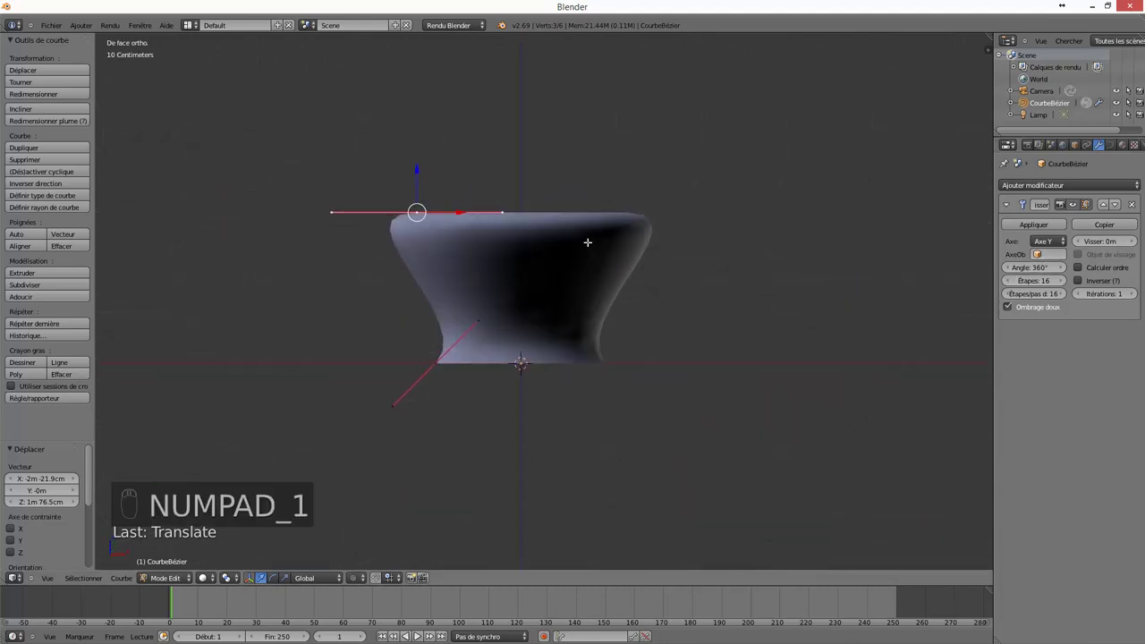
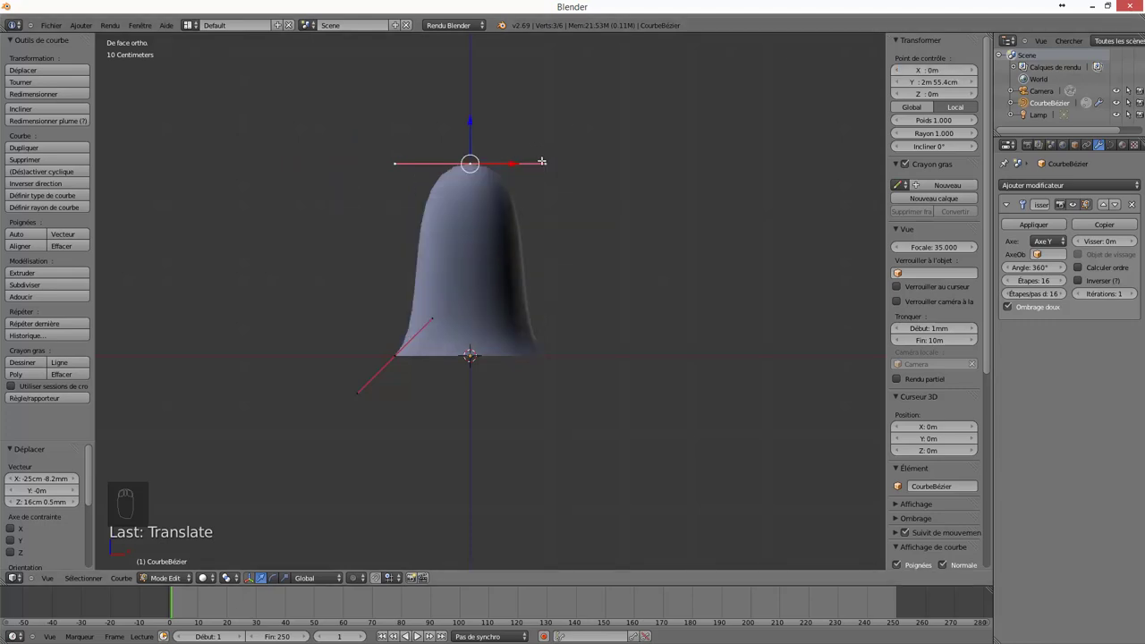
Reposition and tilt the top point's Bézier handles so the revolve forms a small rounded head
drag(545, 159, 600, 180)
middle_click(529, 105)
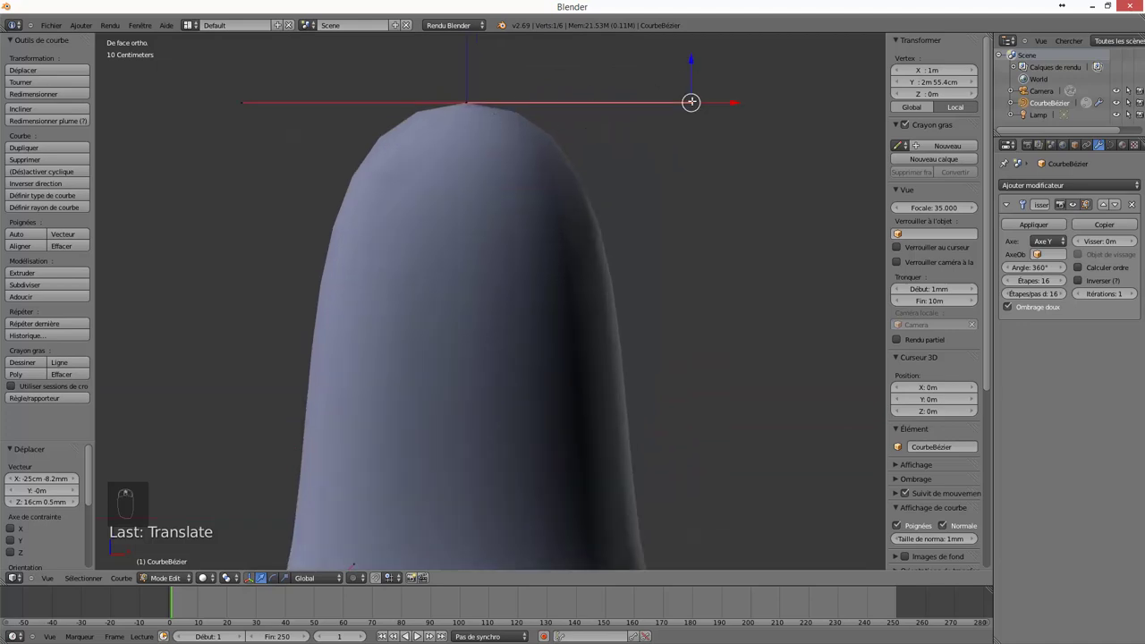
drag(658, 234, 672, 180)
drag(672, 180, 610, 45)
right_click(609, 46)
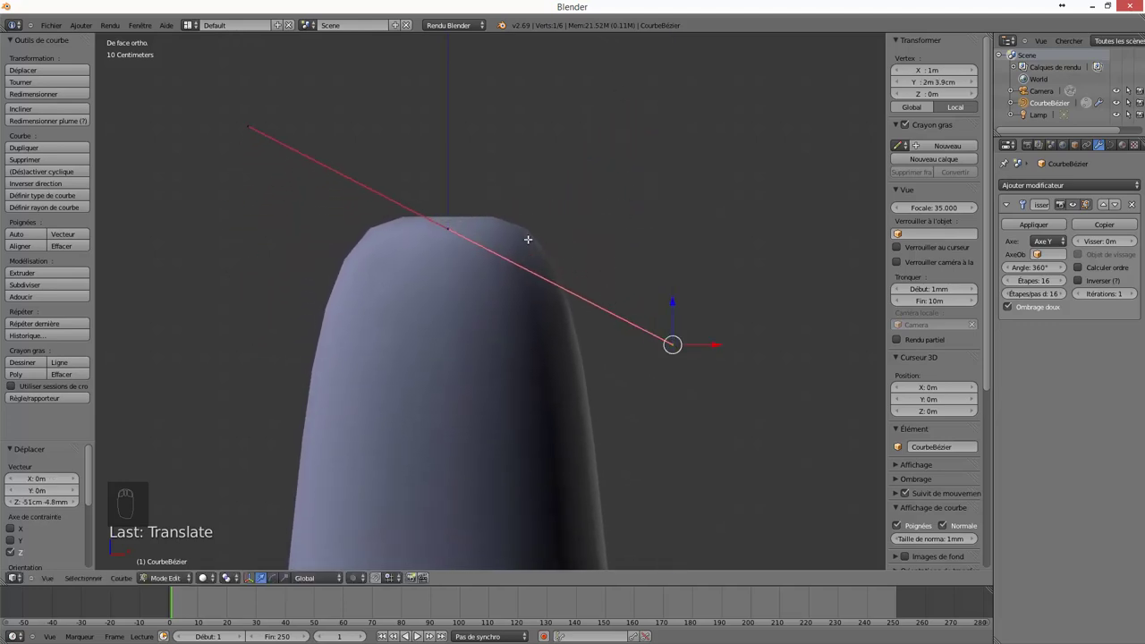
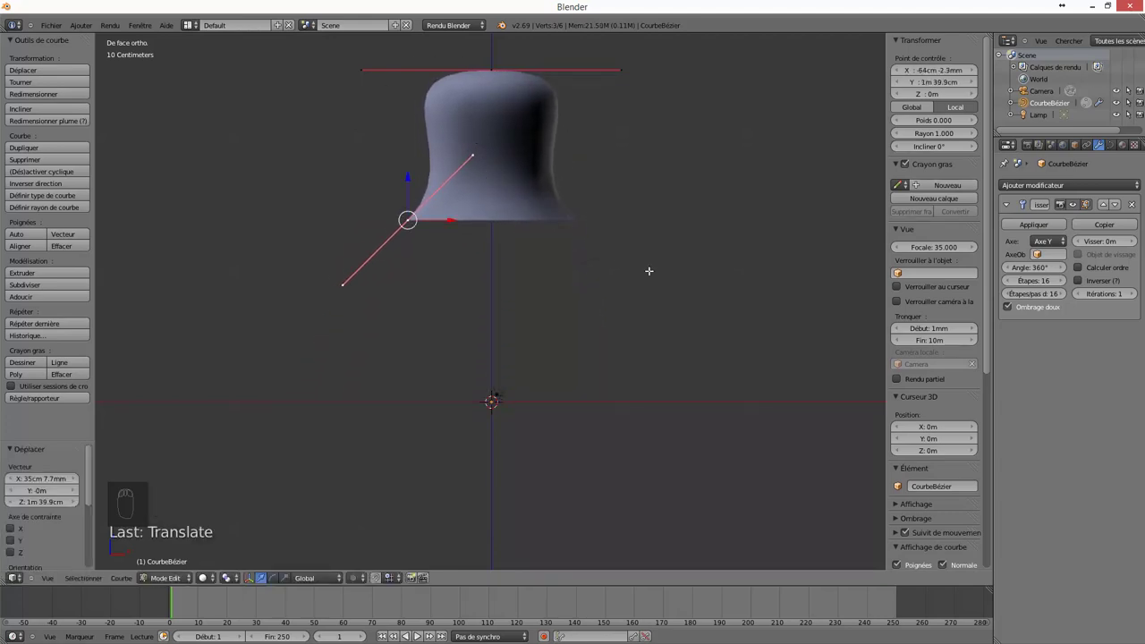
key(r)
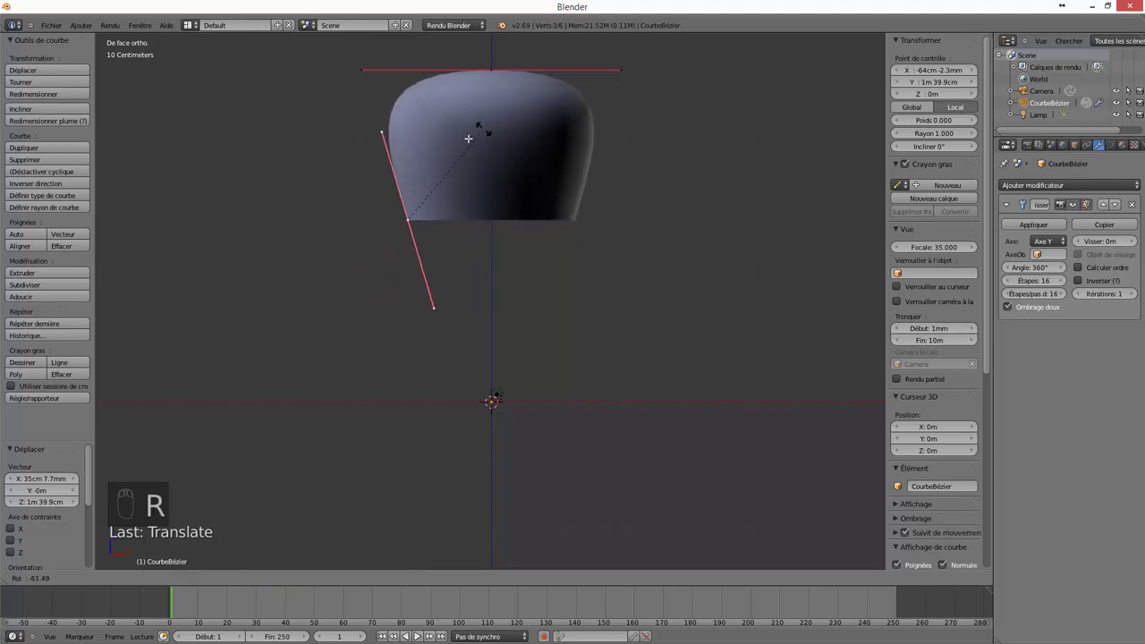
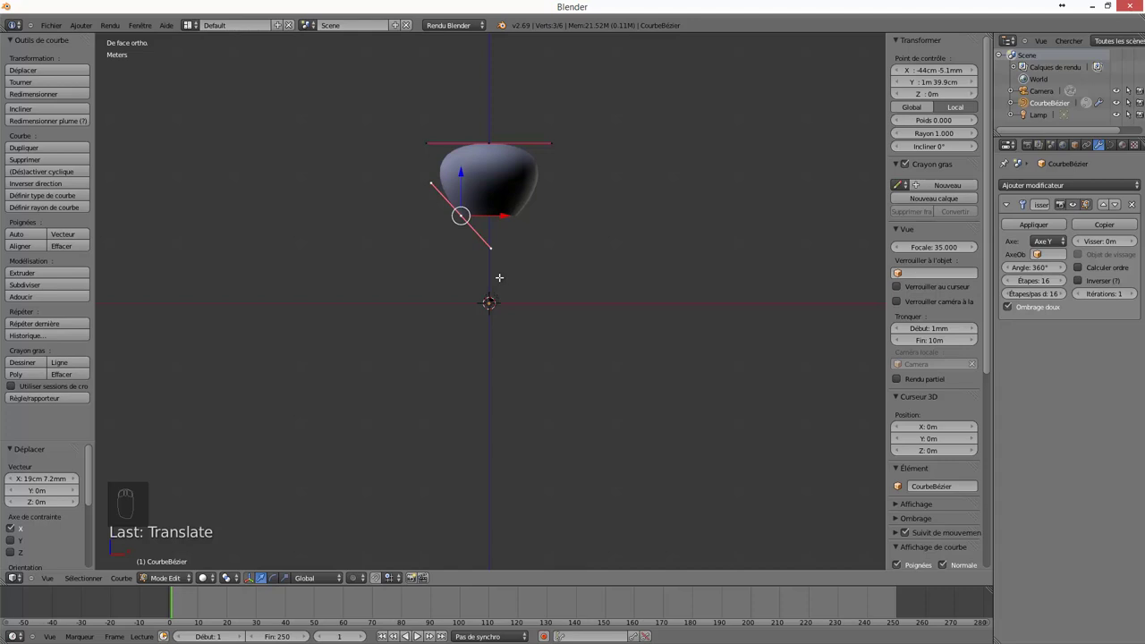
Extrude two new profile points downward to form the pawn's neck and stepped base rings
key(e)
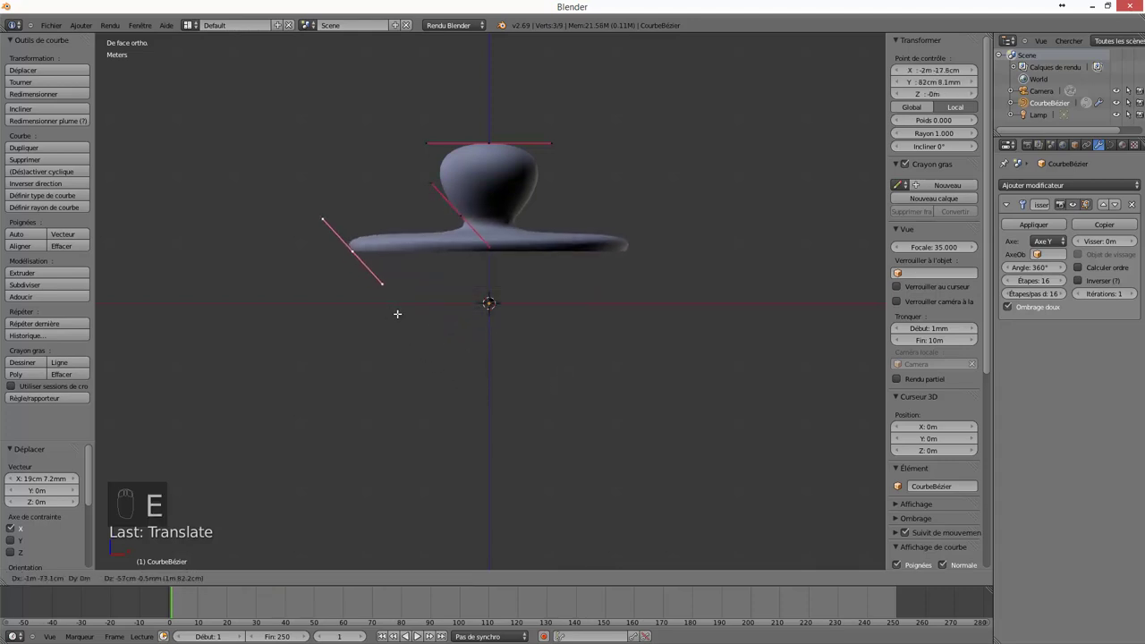
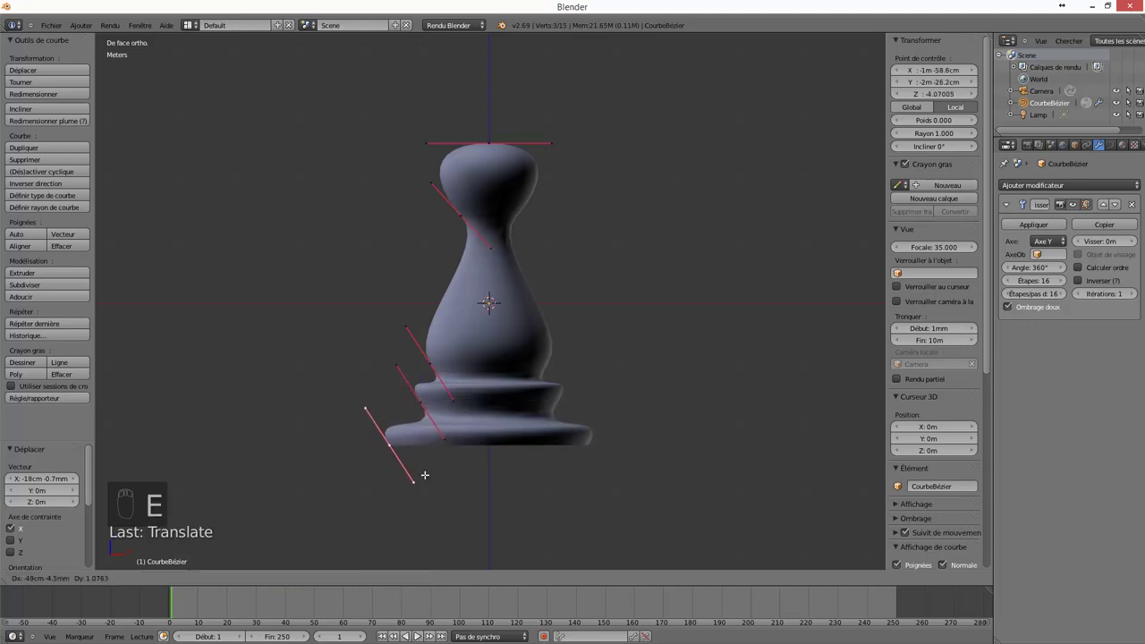
drag(426, 471, 491, 469)
middle_click(495, 452)
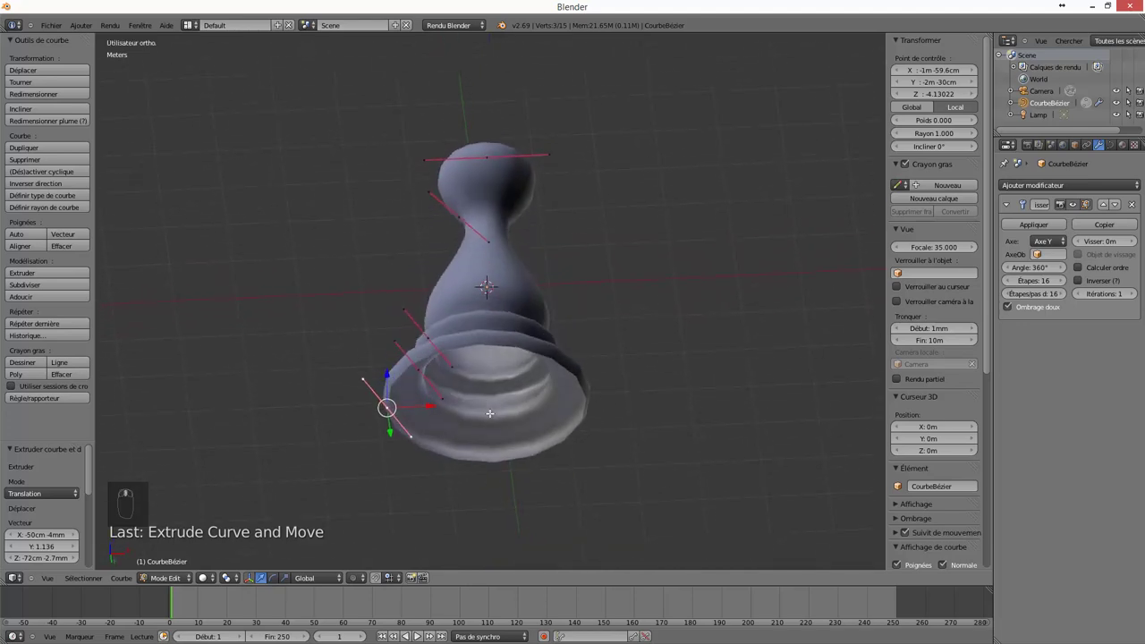
key(e)
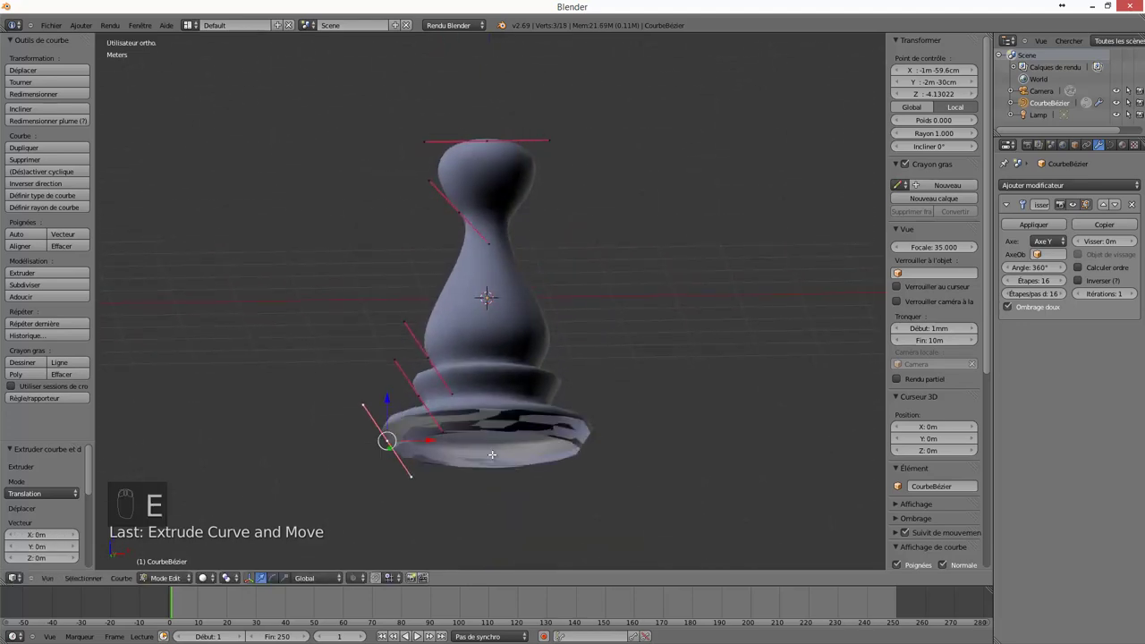
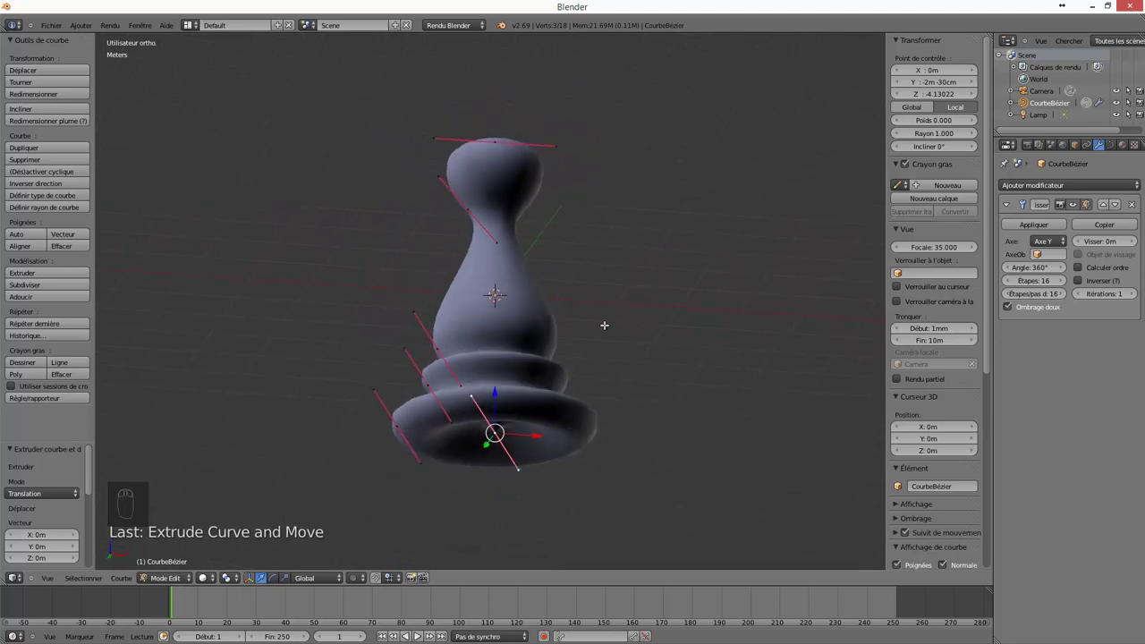
Show only the Bézier profile from the front and bring its bottom end point onto the central axis
key(z)
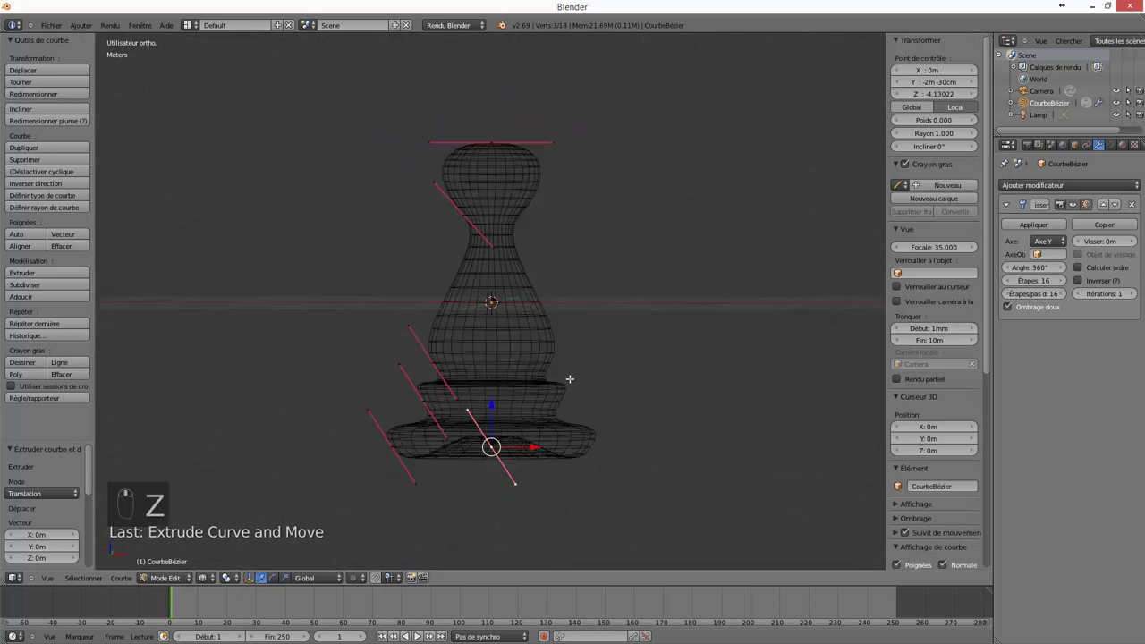
key(KP_1)
key(Tab)
key(Tab)
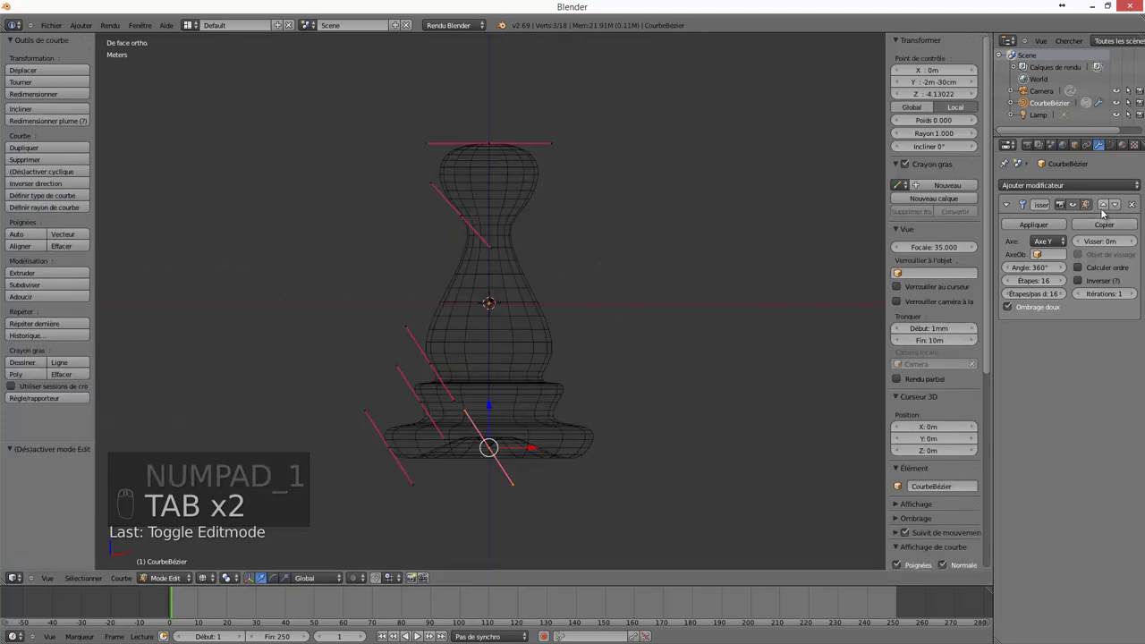
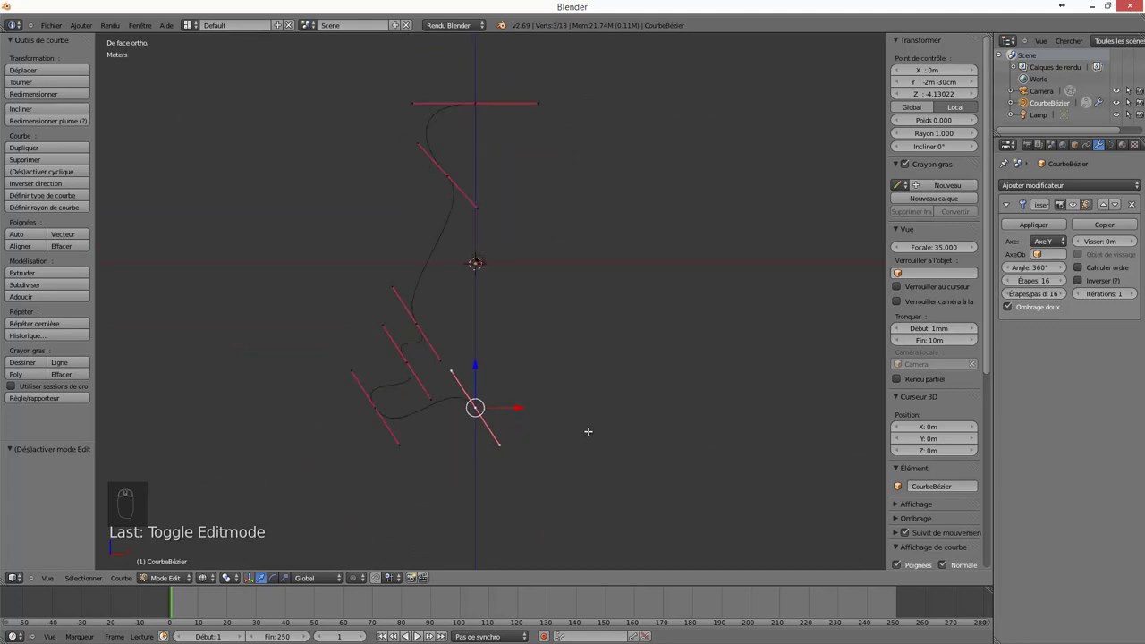
key(r)
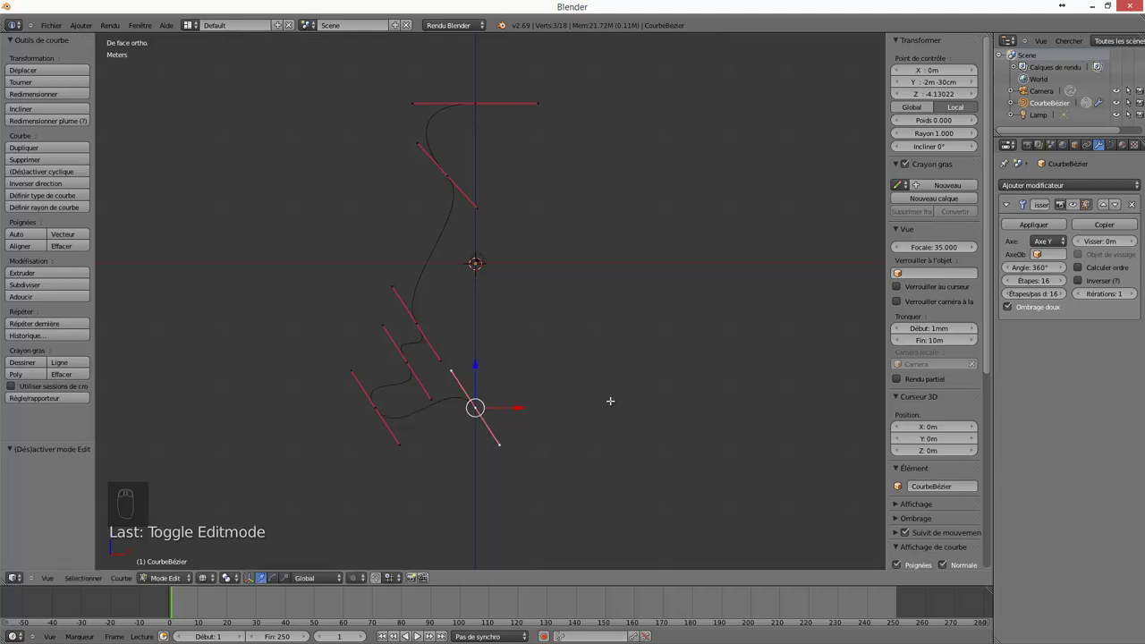
Shrink the bottom point's handles and move the point up along the axis
key(s)
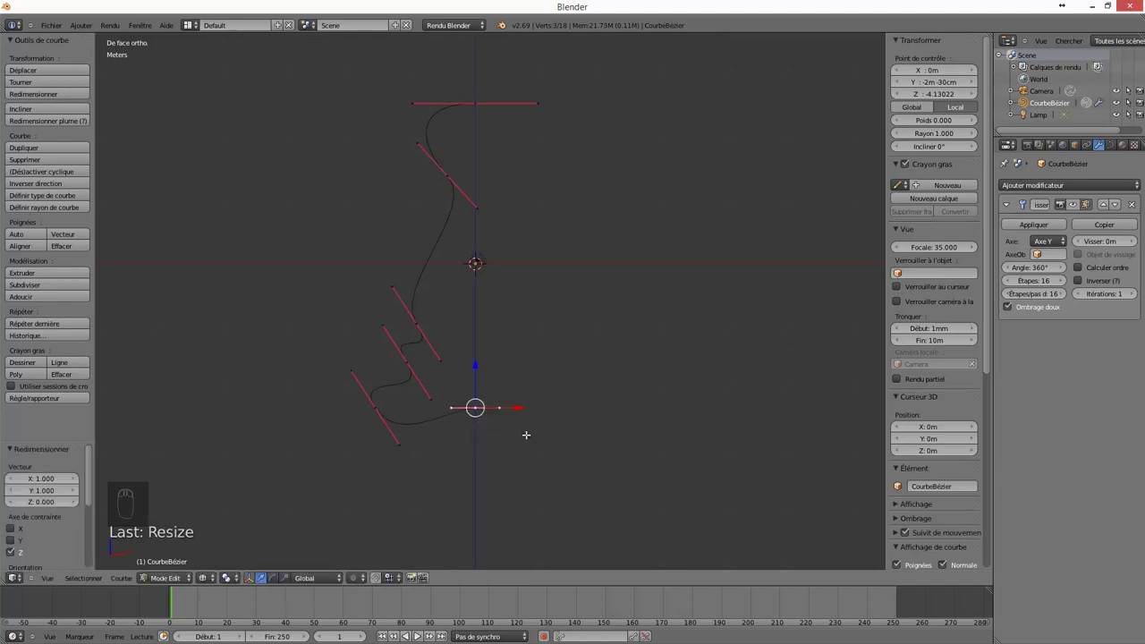
drag(475, 359, 472, 353)
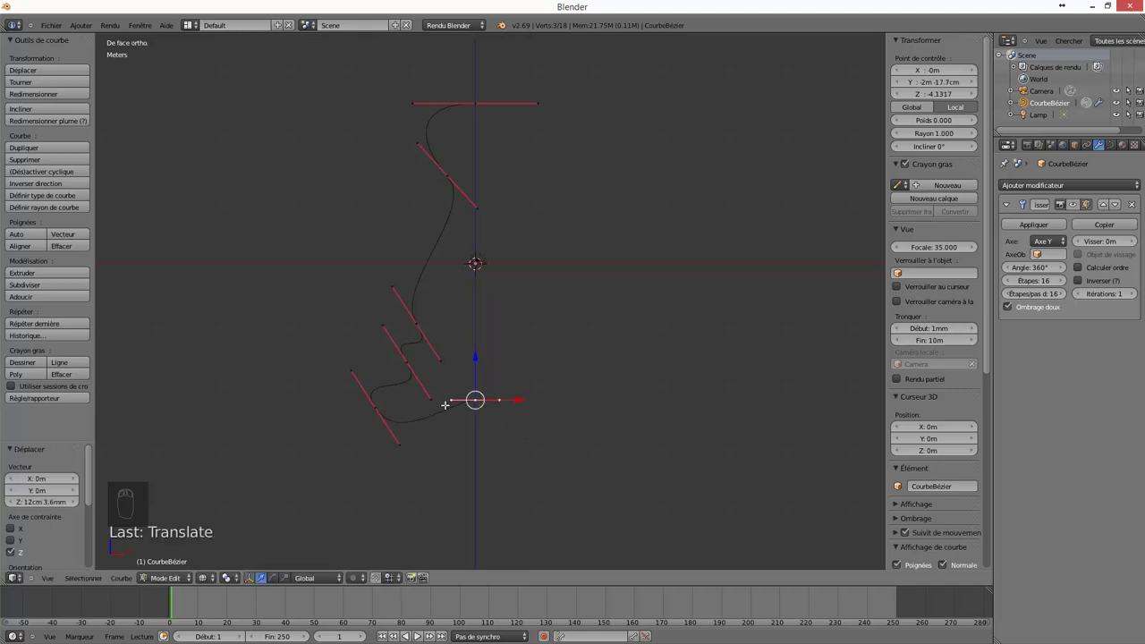
click(476, 353)
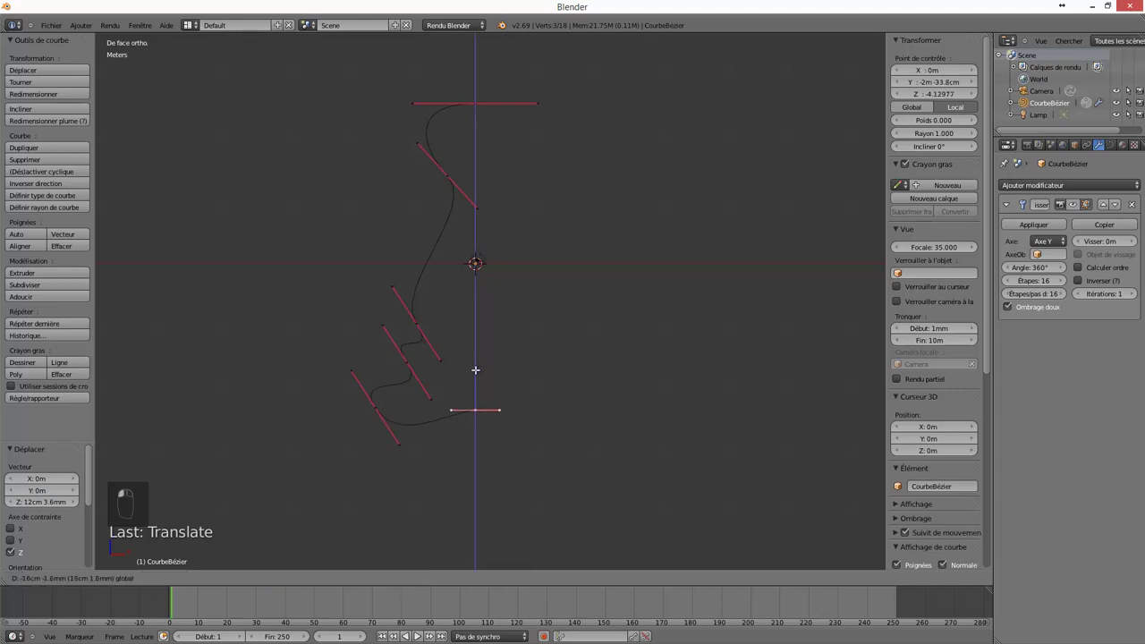
click(482, 390)
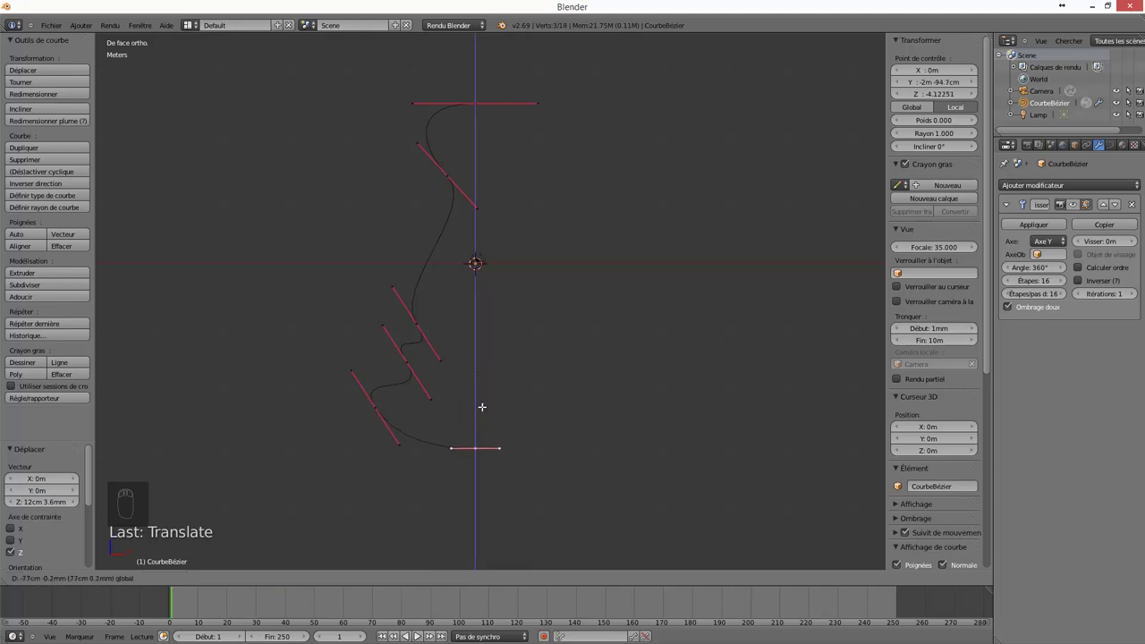
drag(443, 462, 524, 325)
drag(523, 325, 523, 318)
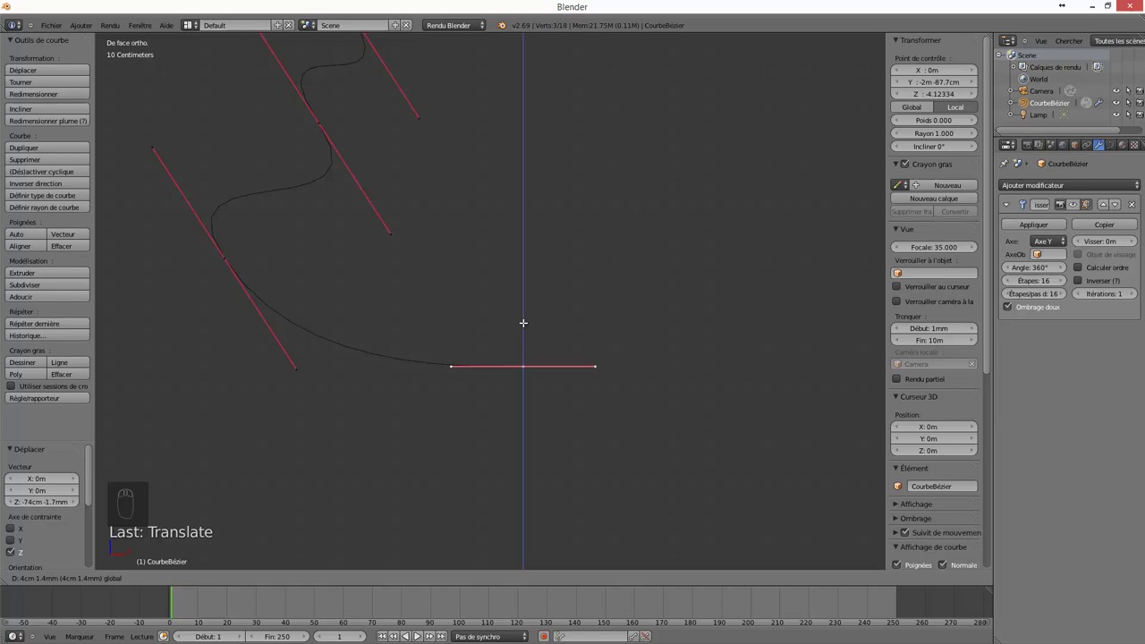
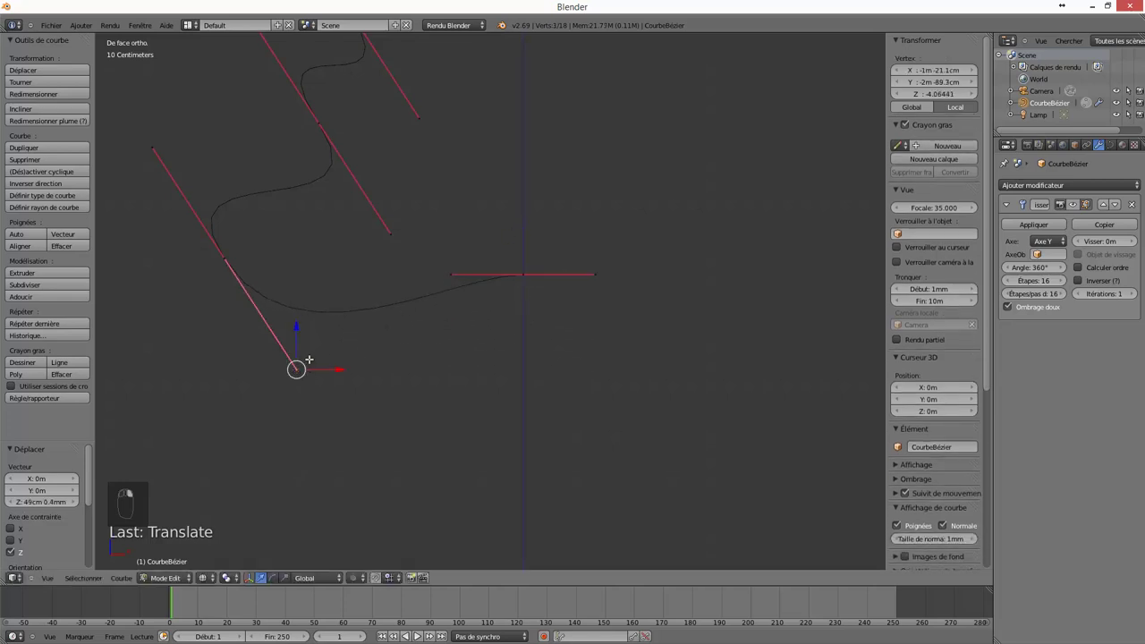
Level the lower handle so the base curve sweeps out smoothly, flattening the pawn's underside
key(g)
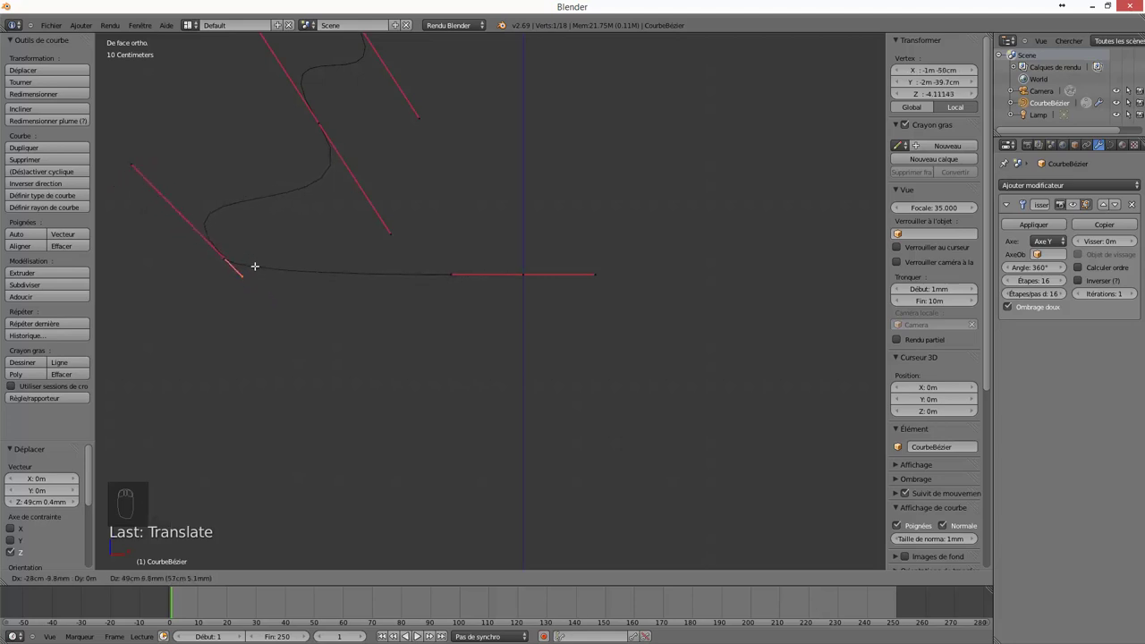
click(522, 266)
drag(527, 221, 522, 329)
click(522, 328)
middle_click(1065, 227)
drag(1081, 212, 462, 404)
drag(463, 405, 501, 371)
drag(501, 371, 504, 348)
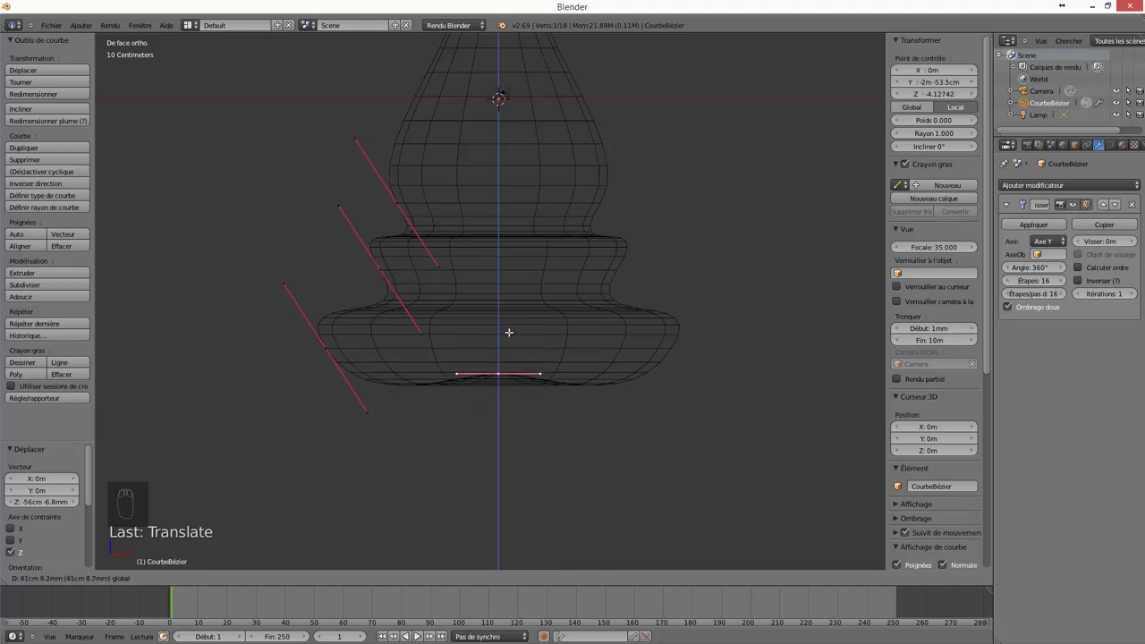
Widen the lower points' handles along X into a straight edge, giving the pawn a broad flat underside
drag(491, 367, 466, 397)
key(g)
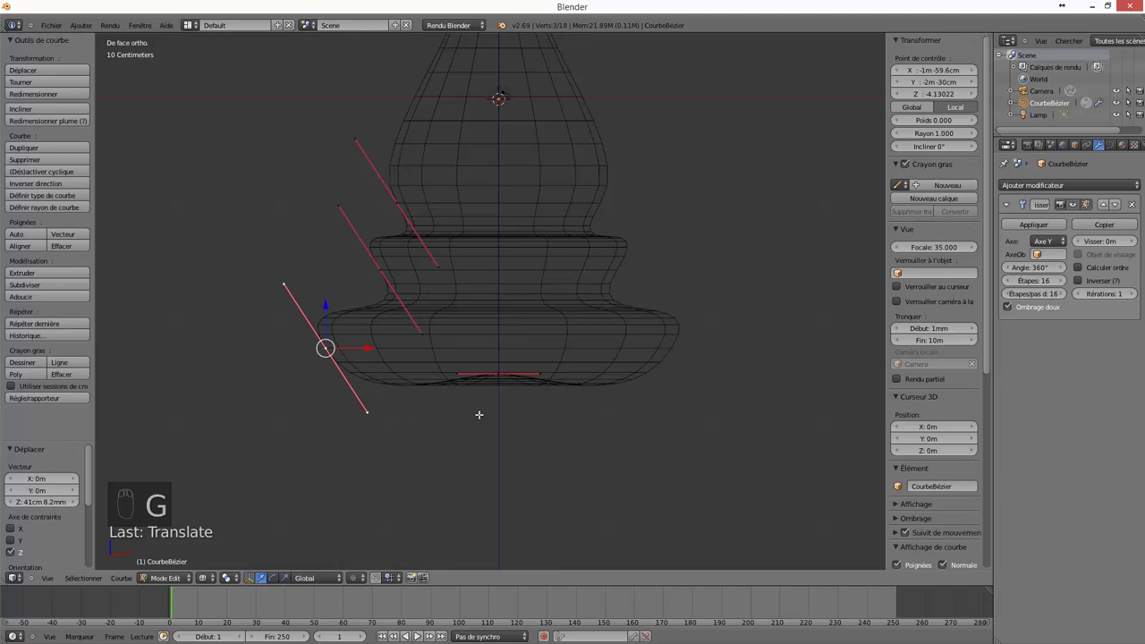
key(s)
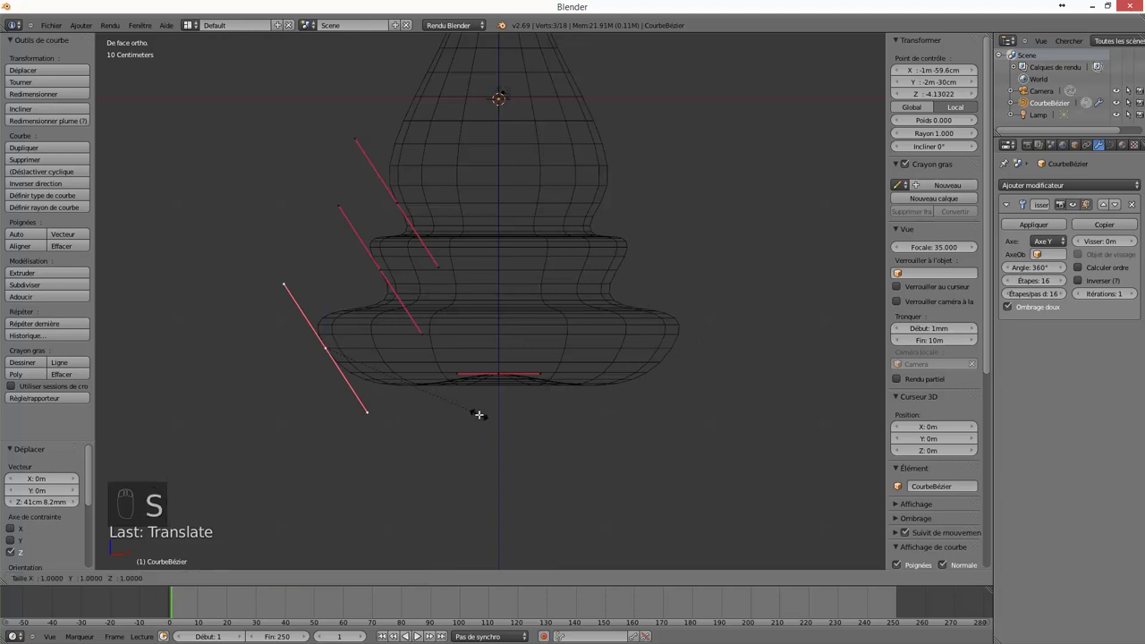
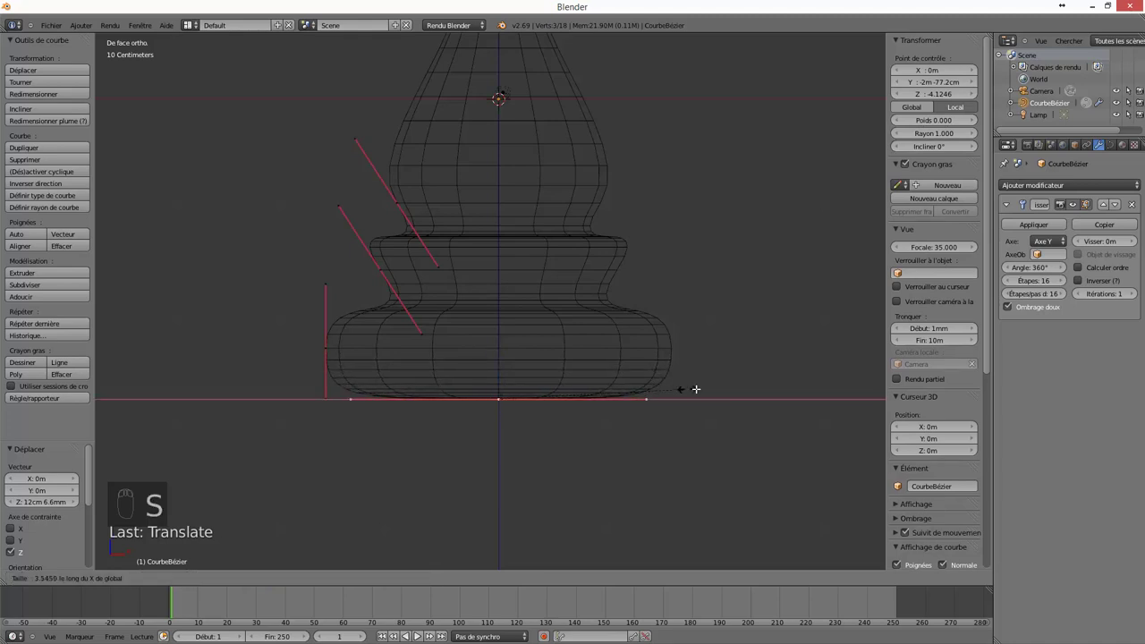
drag(714, 382, 499, 311)
drag(498, 310, 391, 323)
drag(391, 323, 393, 292)
Raise the profile's top control point along Z so the pawn's rounded head is taller
drag(394, 284, 393, 290)
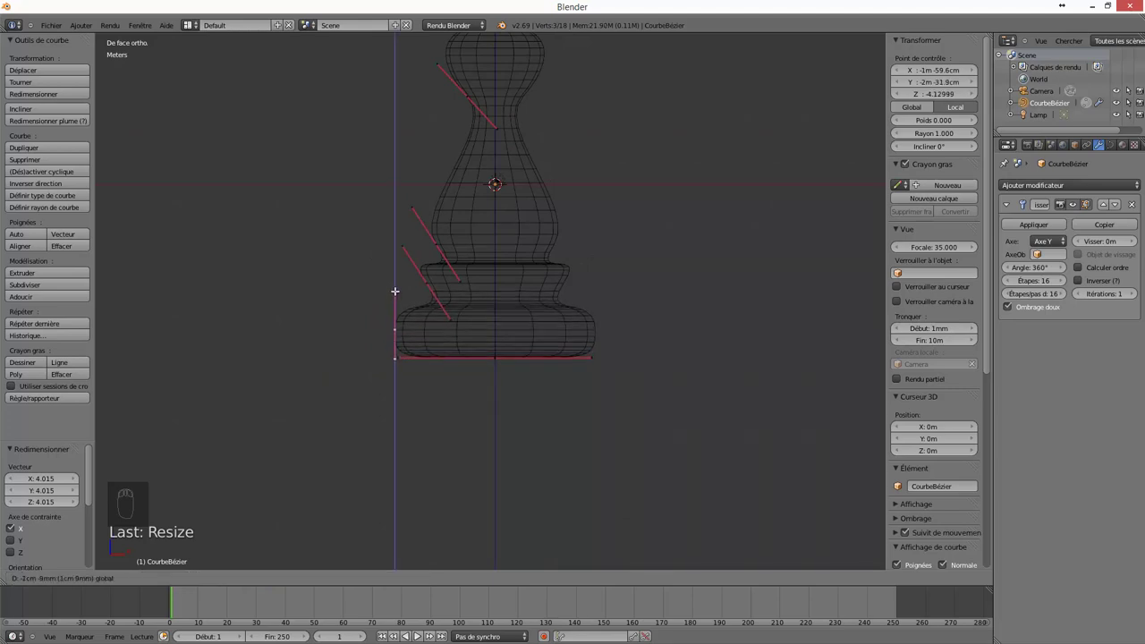
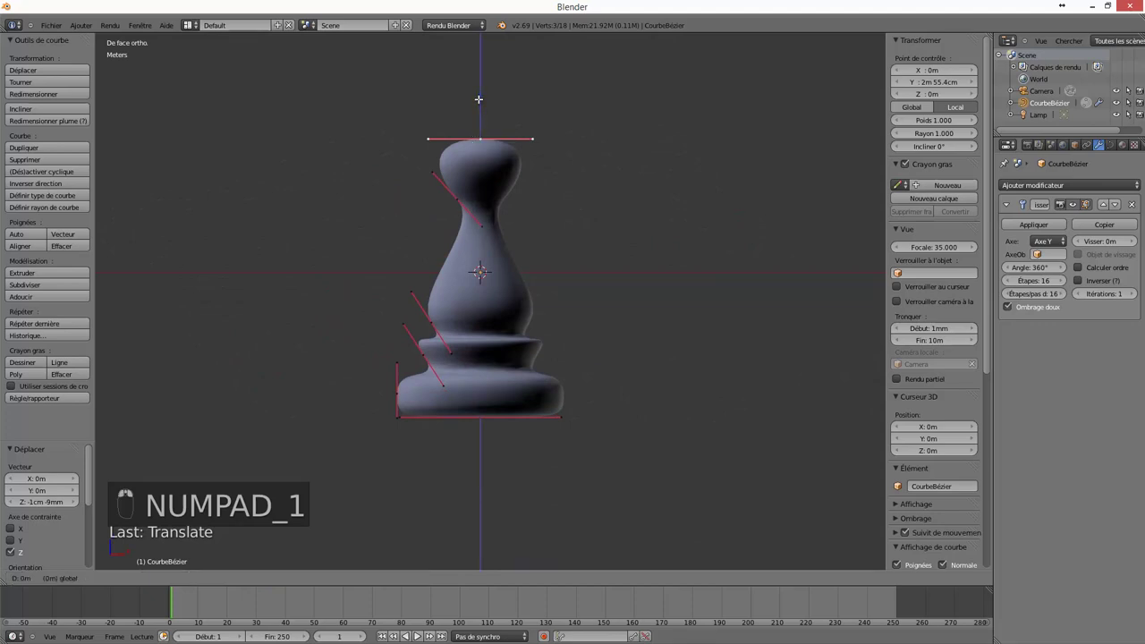
drag(479, 86, 501, 205)
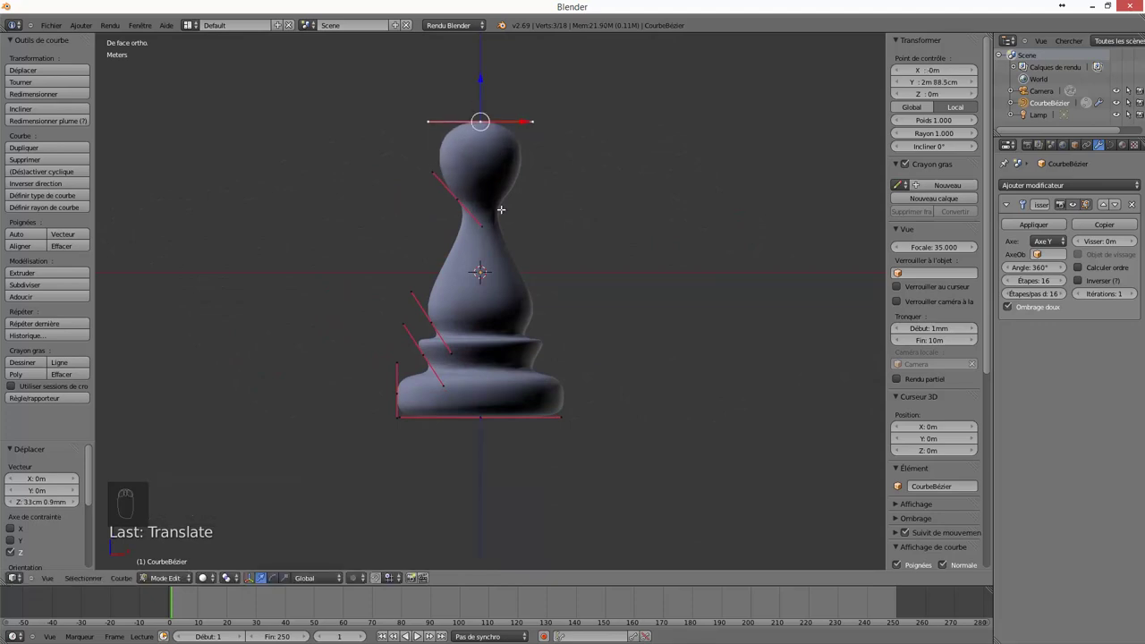
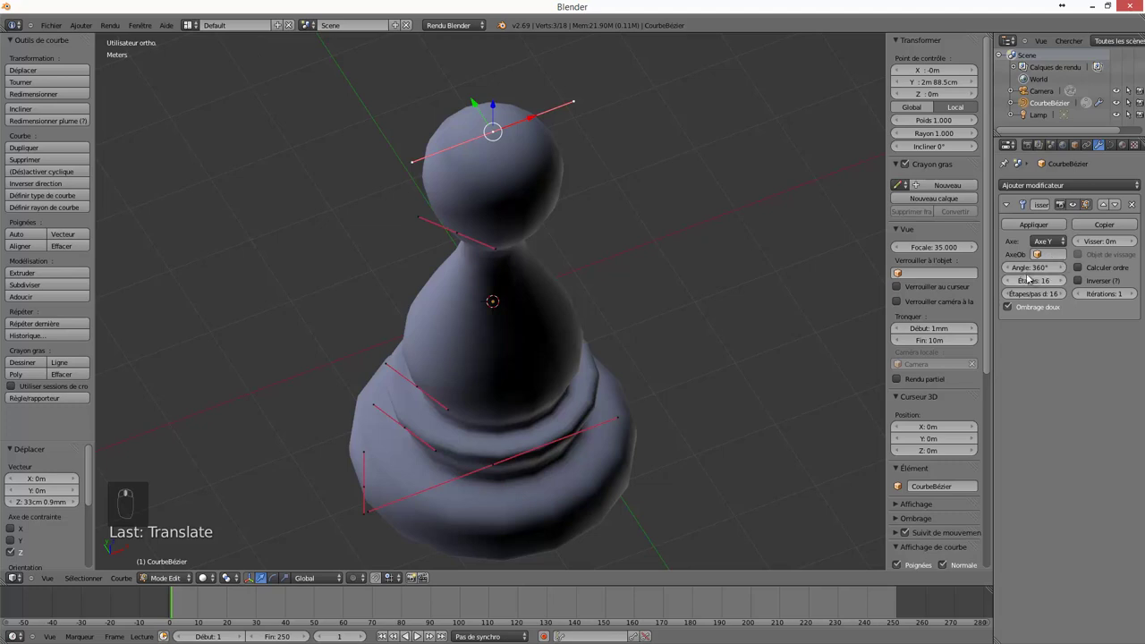
Test the Screw modifier's Angle below a full turn, restore 360°, and lower the step count
drag(1012, 269, 1049, 267)
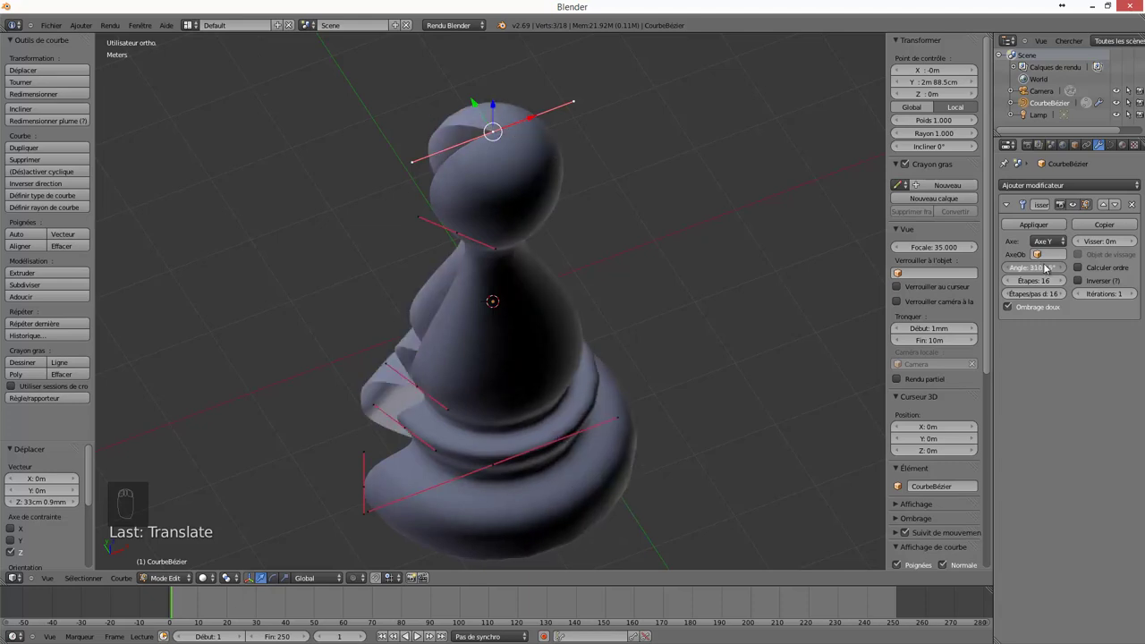
drag(1053, 269, 1050, 270)
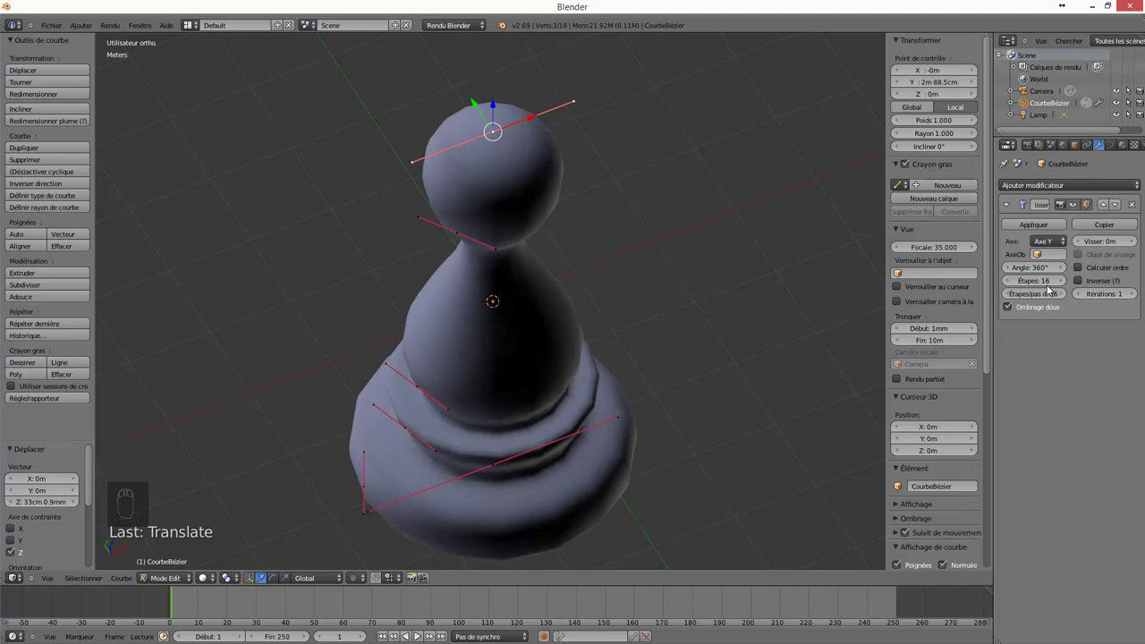
drag(1044, 287, 999, 282)
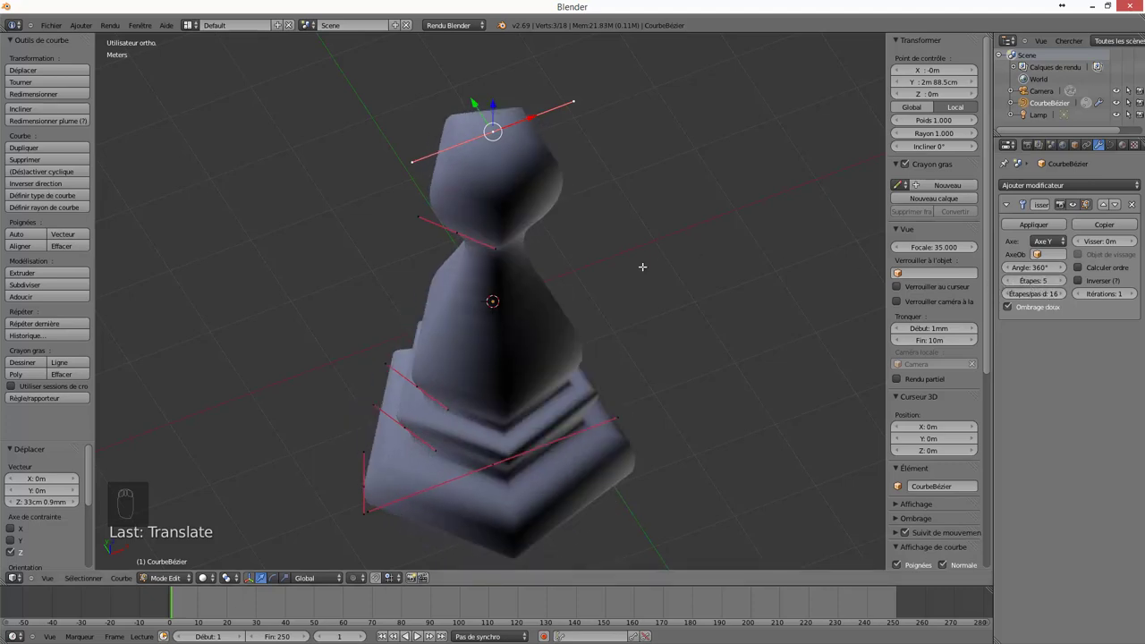
Inspect the pawn's underside and raise the Screw step count so the surface revolves smoothly
middle_click(639, 273)
drag(684, 286, 1034, 260)
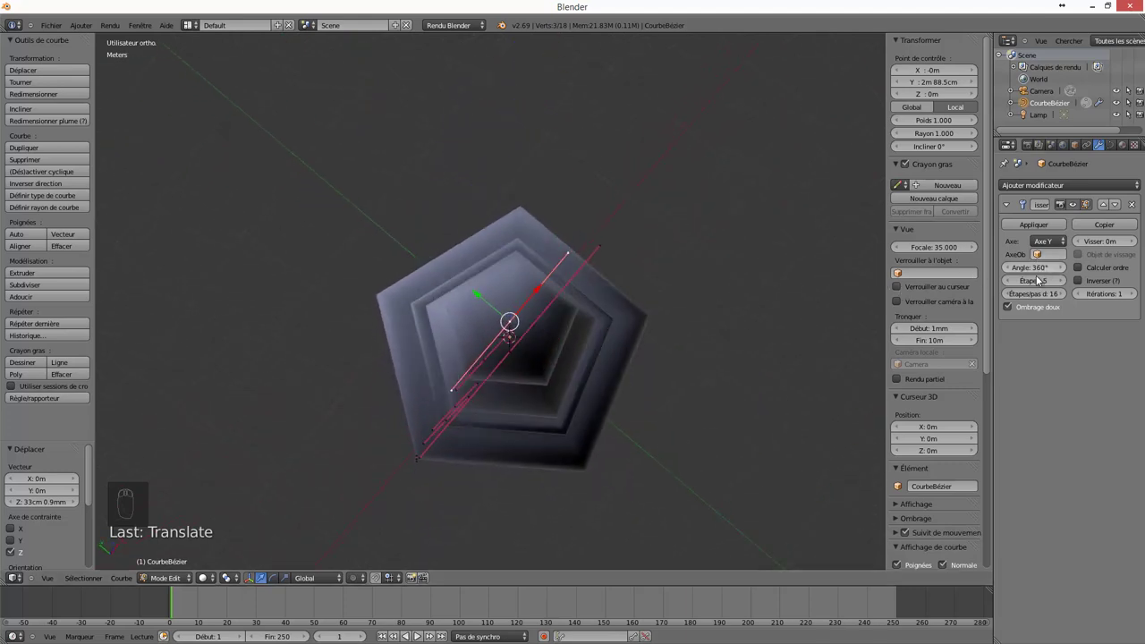
drag(1042, 285, 1052, 282)
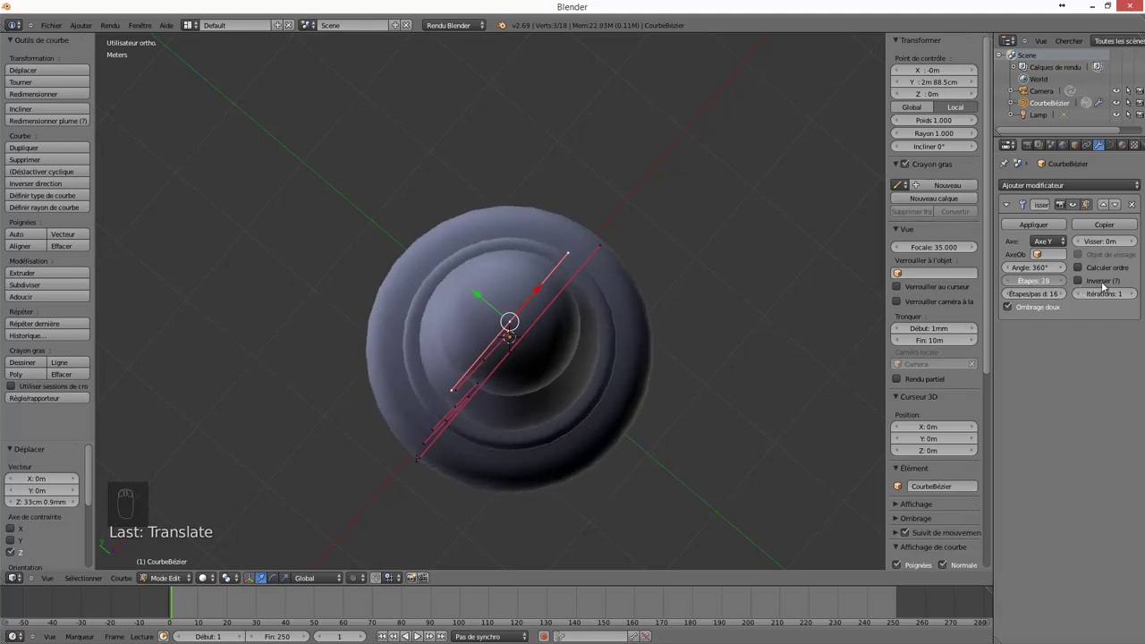
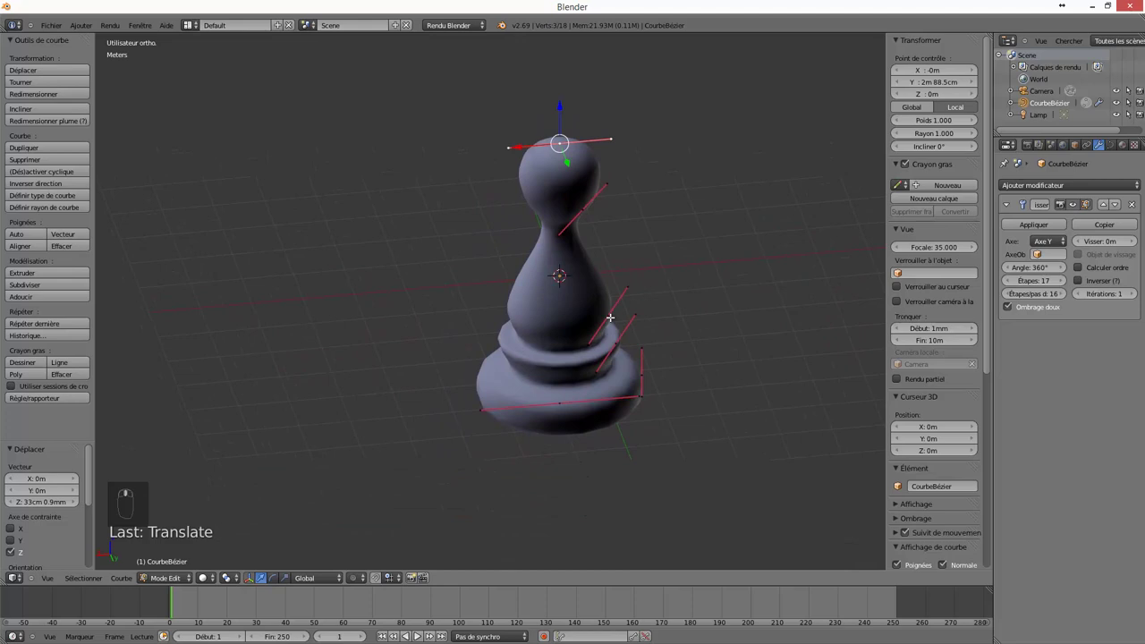
Leave curve Edit Mode and duplicate the pawn into a second object, CourbeBézier.001
key(Tab)
key(Tab)
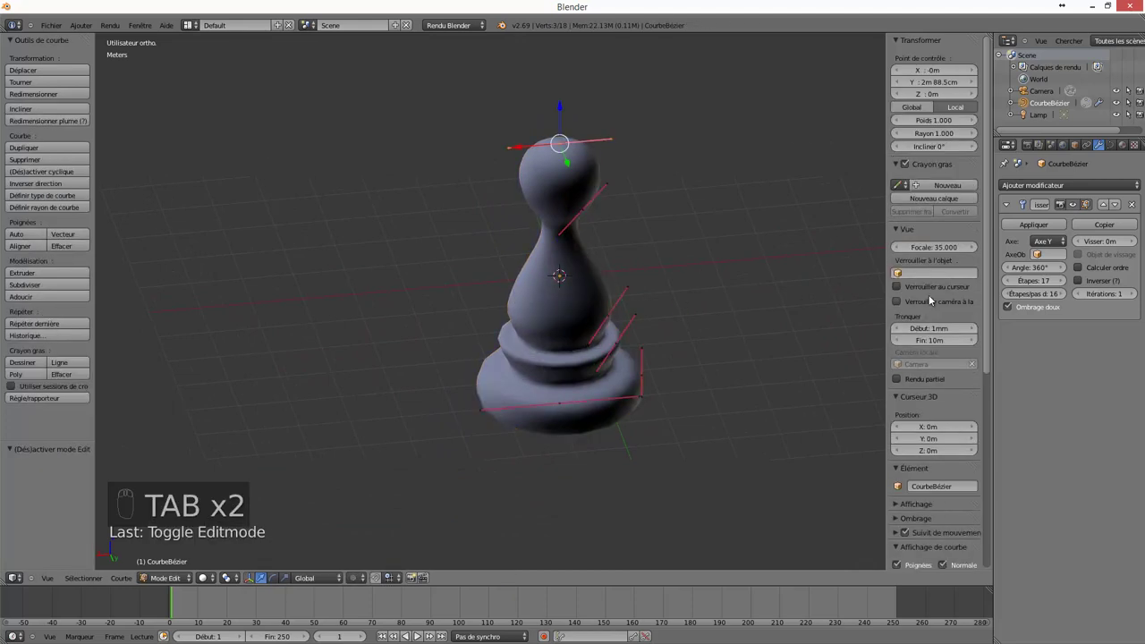
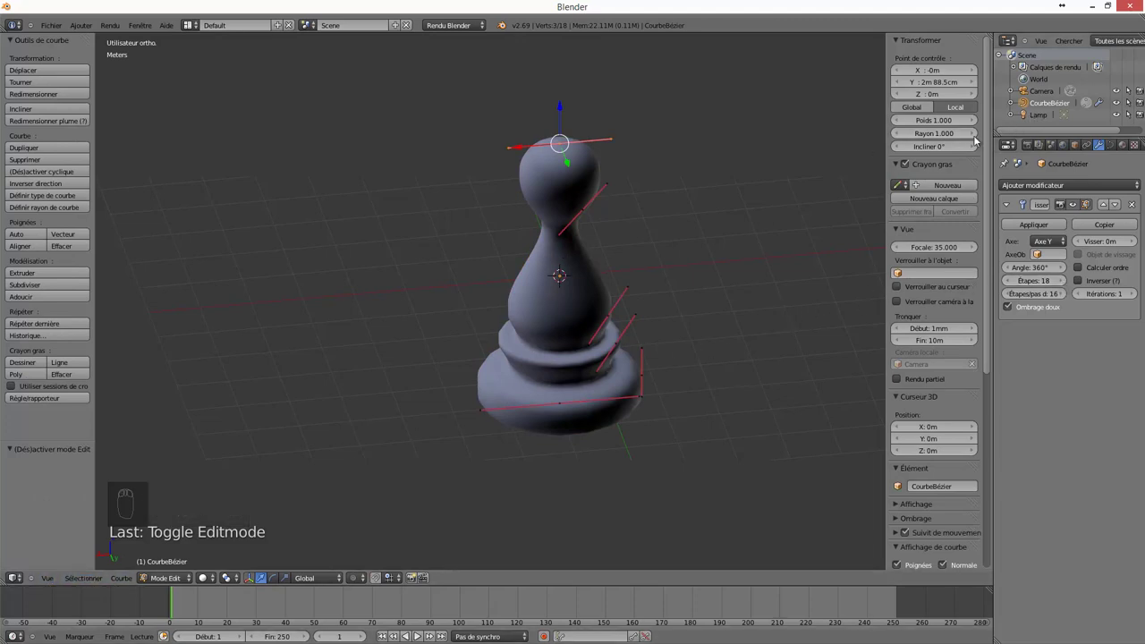
key(shift+d)
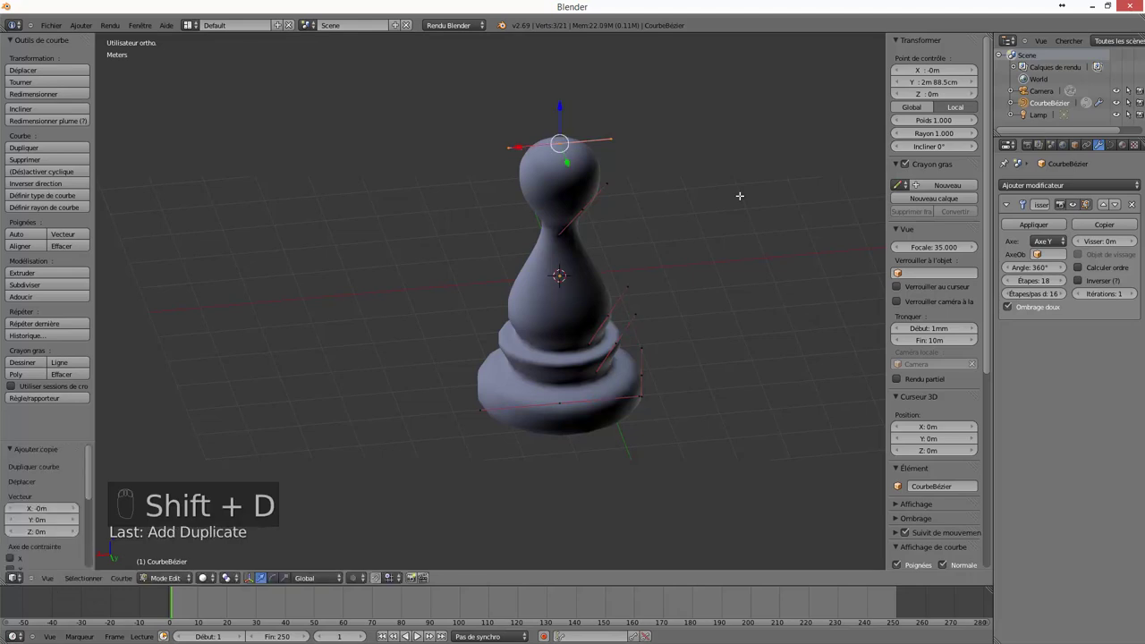
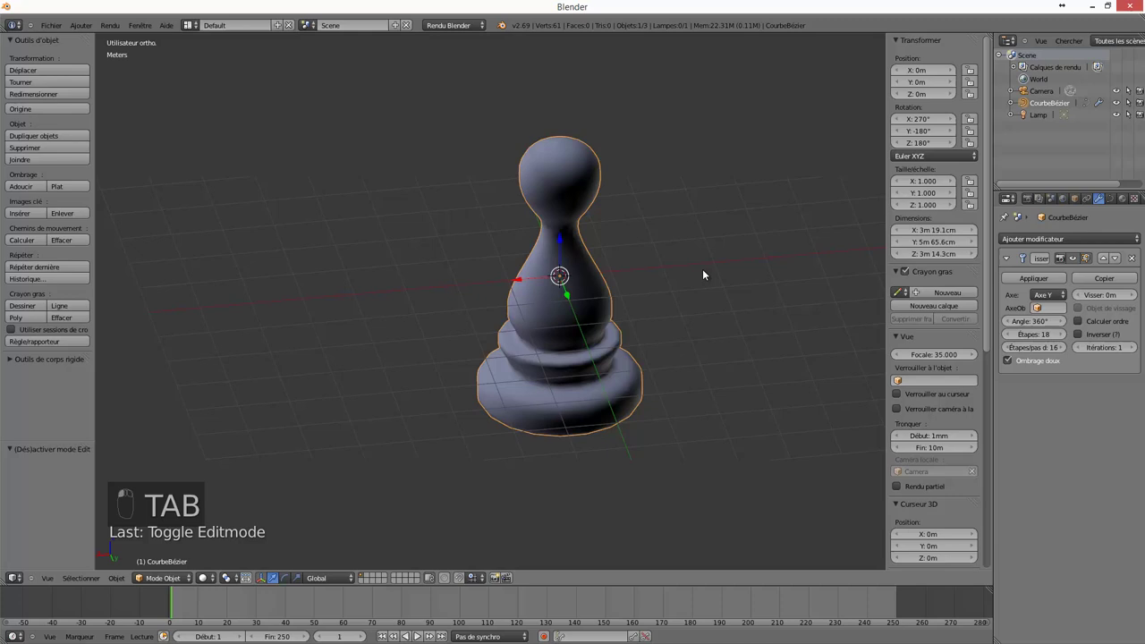
key(shift+d)
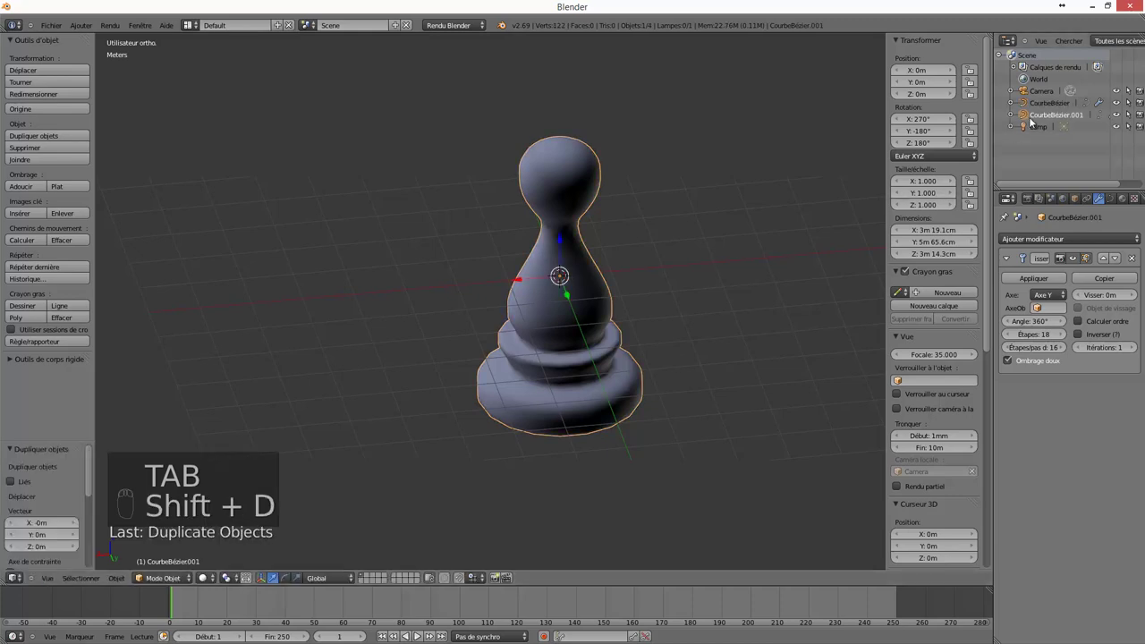